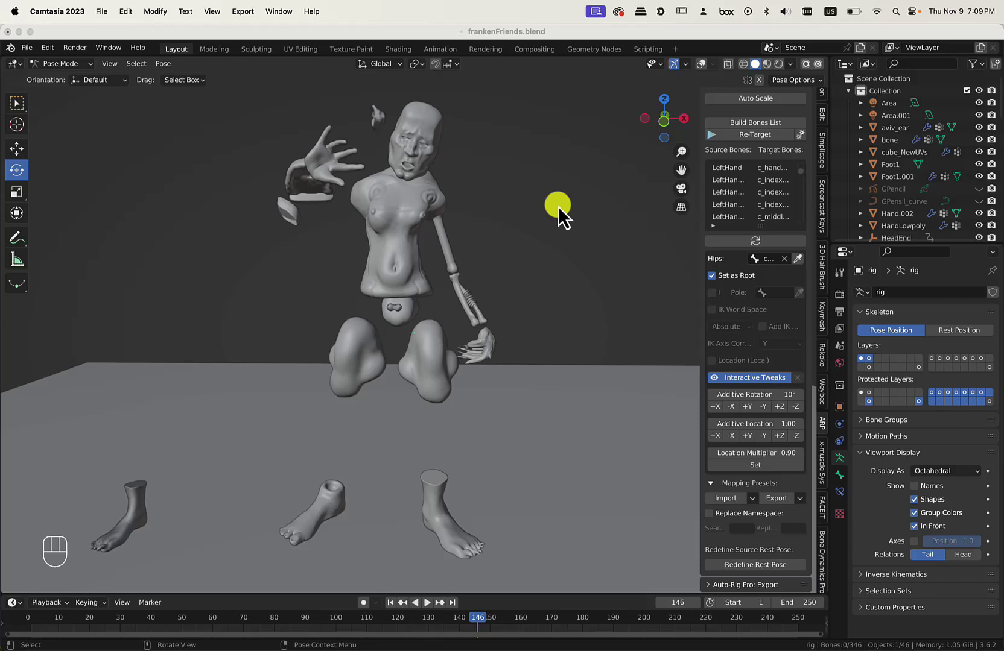
Play the mocap animation on the creature with the rig controls shown over it.
click(566, 219)
key(space)
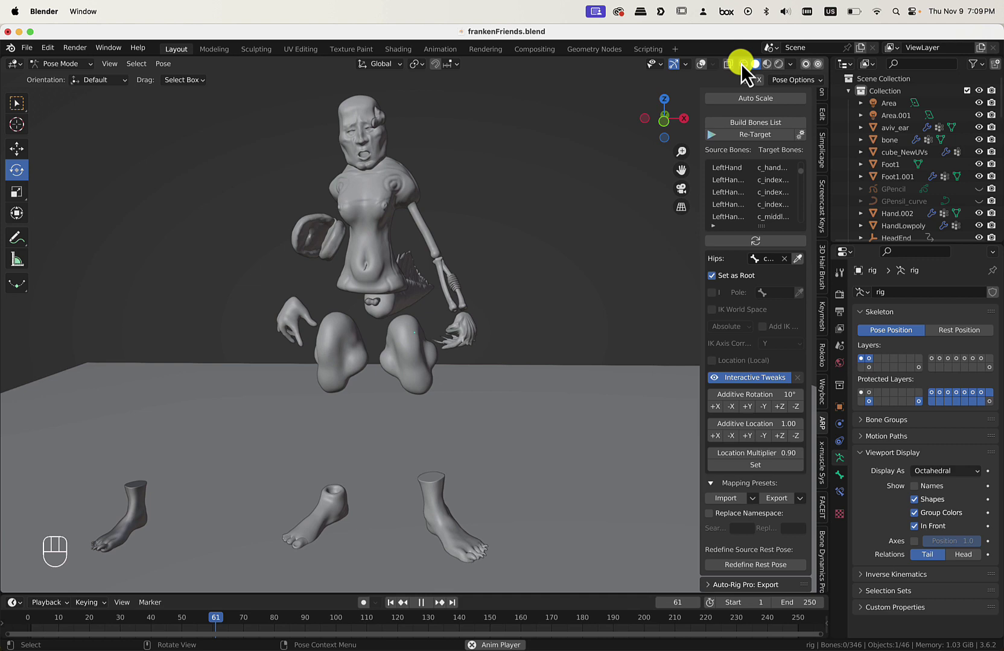
click(712, 80)
scroll(down, 3)
scroll(down, 3)
Orbit around the dancing creature from several sides, then hide the rig overlays again.
drag(490, 293, 482, 307)
scroll(up, 3)
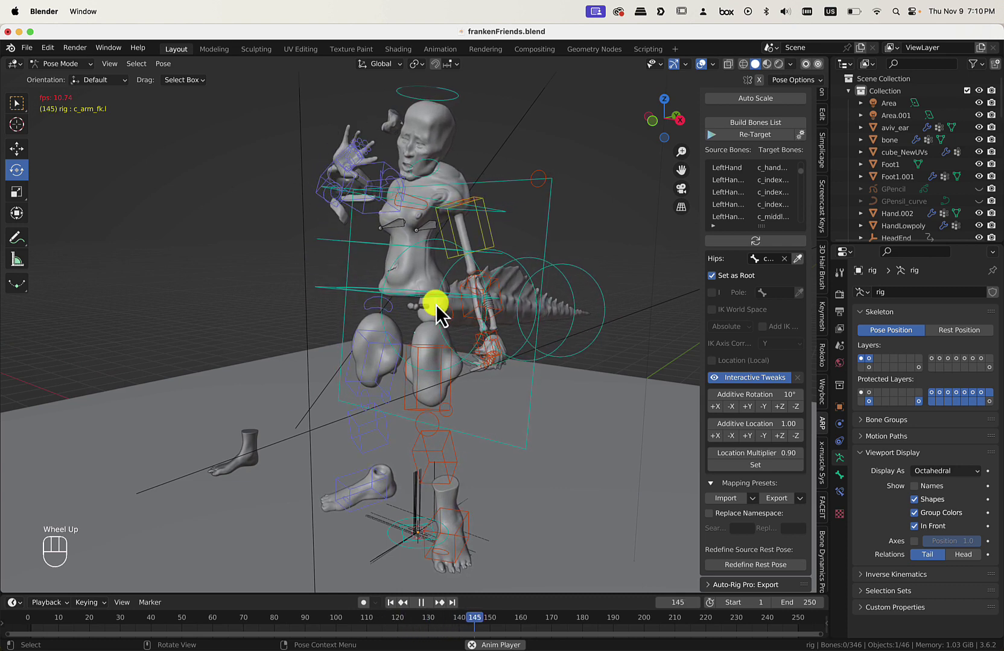
drag(477, 298, 505, 294)
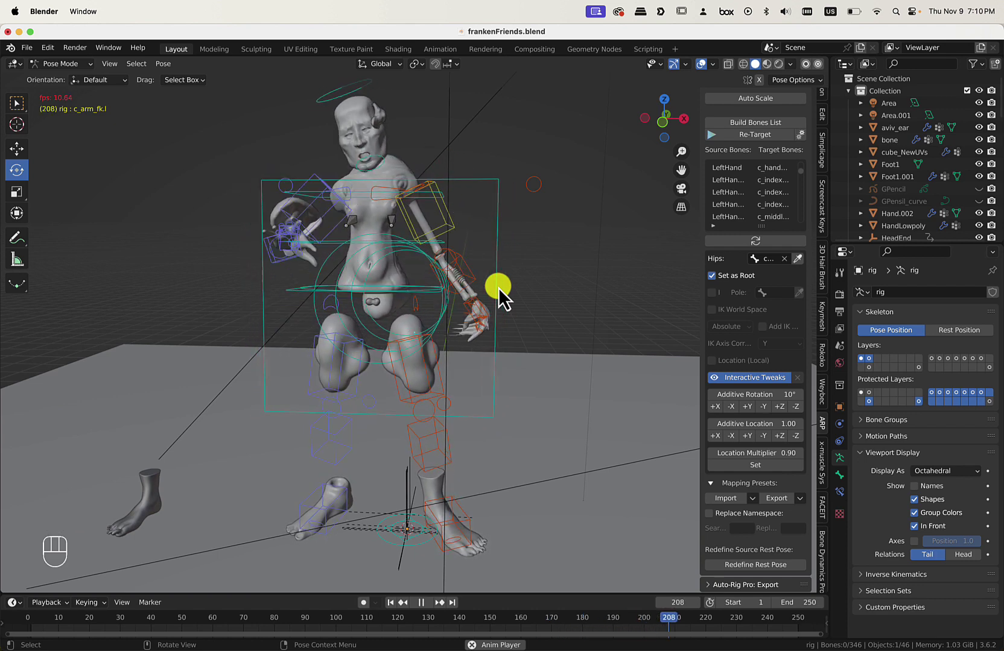
drag(483, 253, 510, 185)
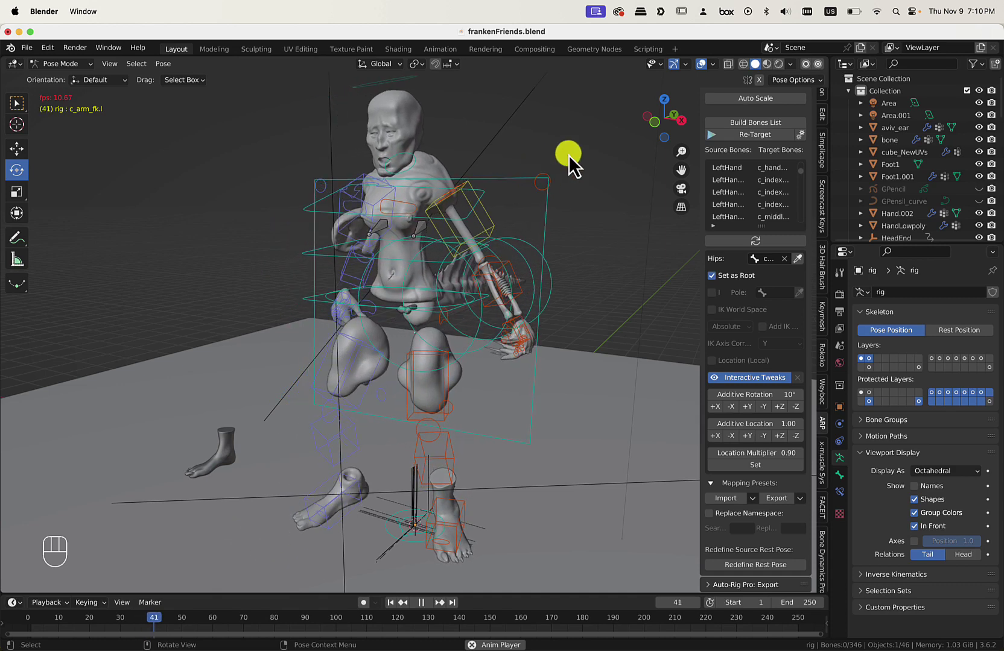
click(710, 76)
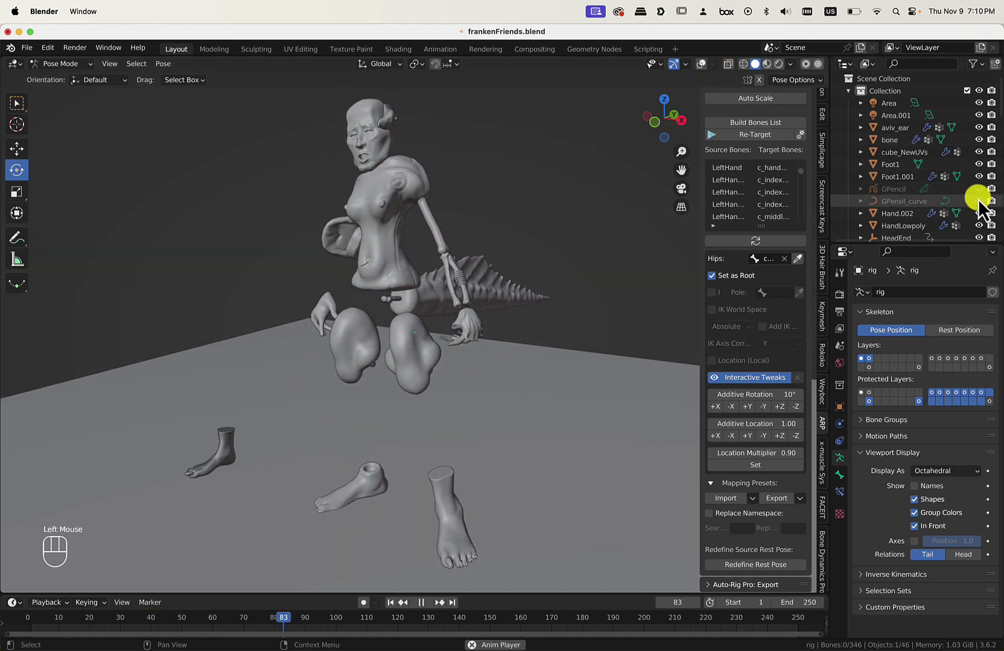
Reveal the white curving tubes around the creature and switch the viewport shading.
scroll(down, 3)
scroll(down, 3)
drag(521, 243, 924, 210)
scroll(down, 3)
click(781, 72)
scroll(down, 3)
Zoom and orbit to watch the creature dance among the tubes in toon shading.
scroll(up, 3)
middle_click(466, 252)
drag(439, 255, 442, 250)
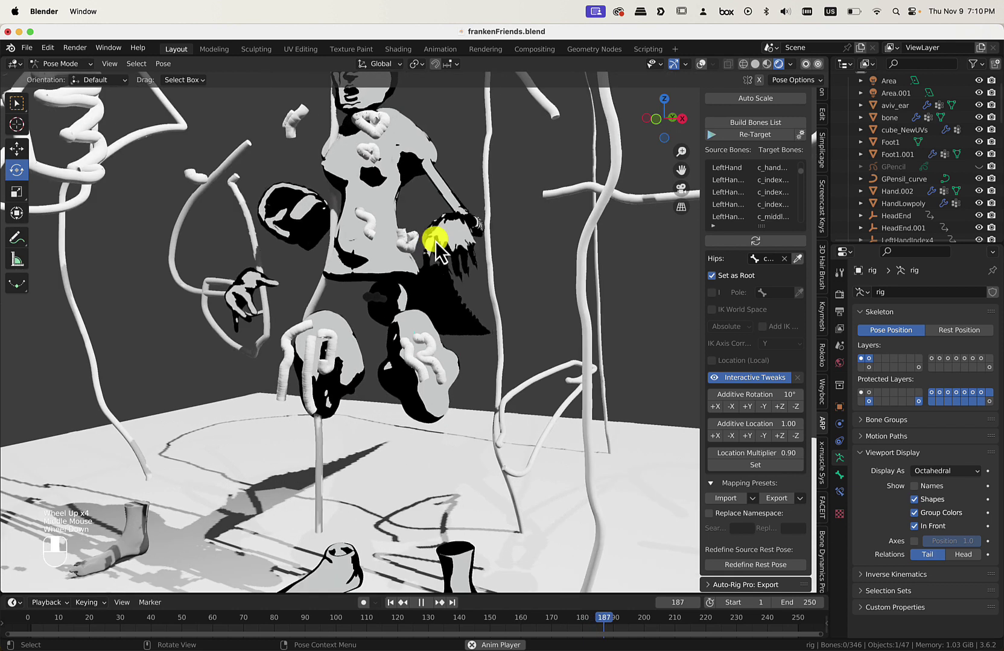
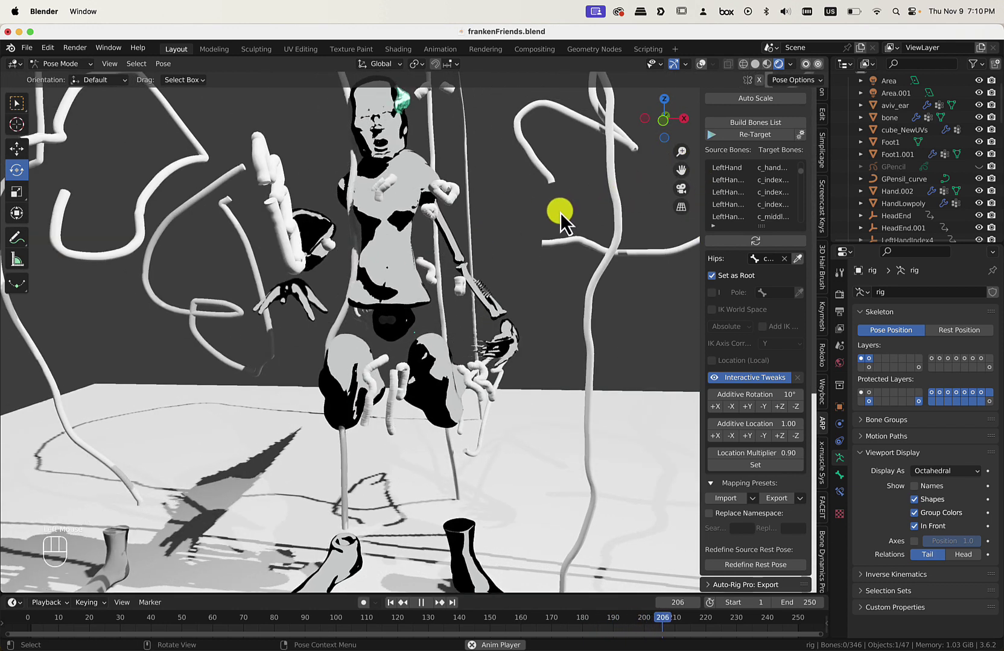
scroll(down, 3)
scroll(down, 3)
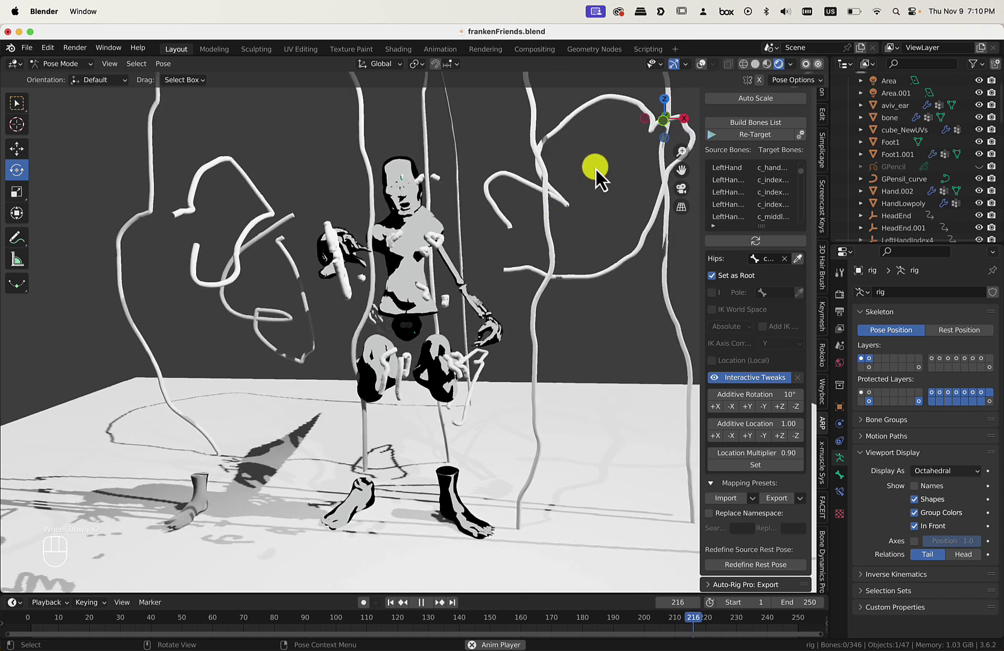
middle_click(516, 205)
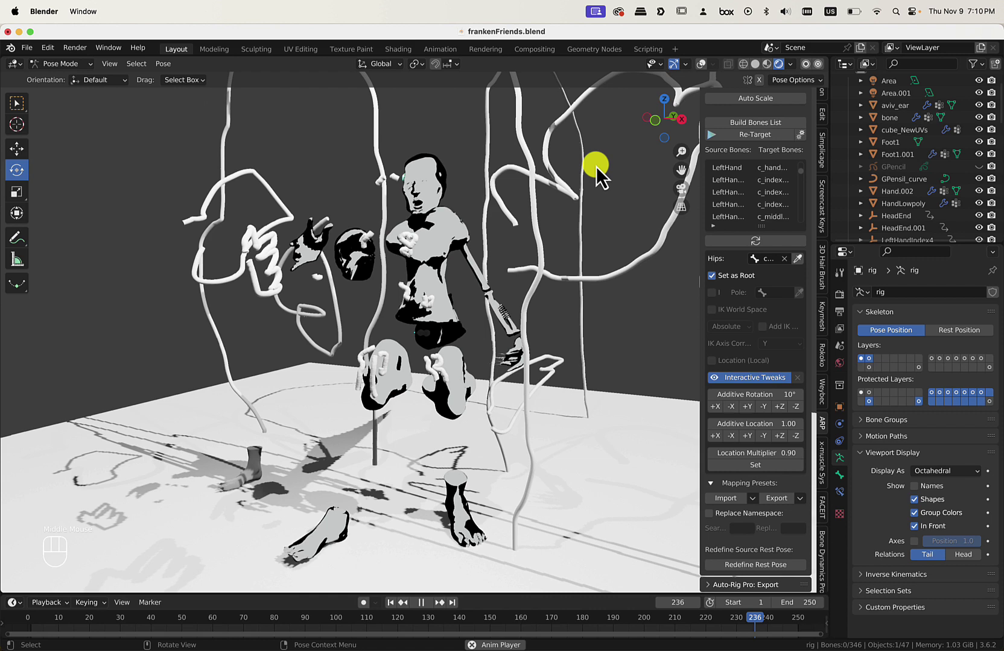
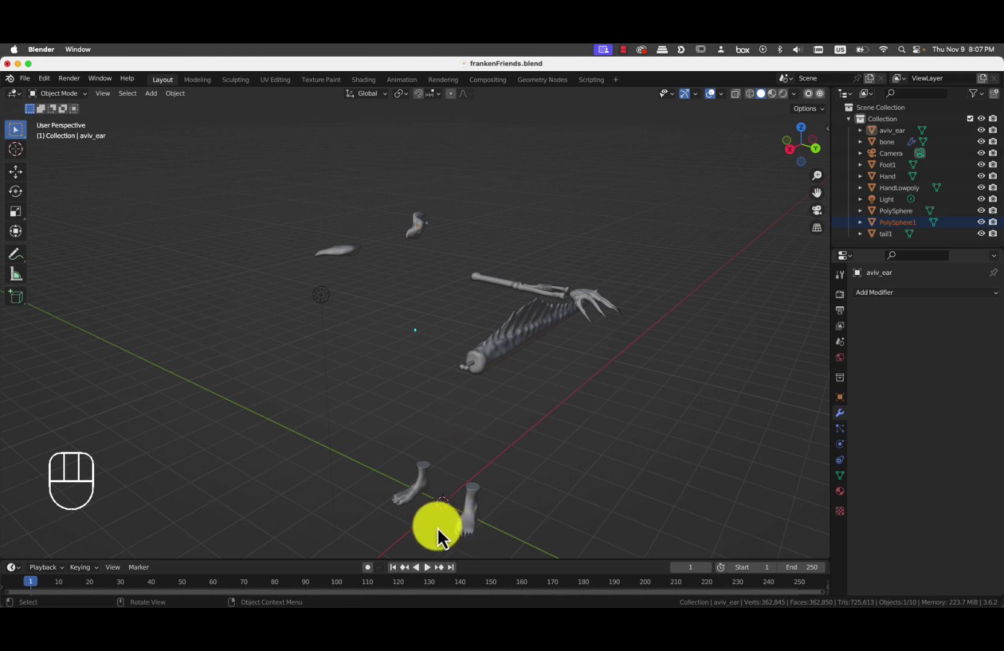
Enlarge the head to body size and raise it above the torso between the arms.
key(s)
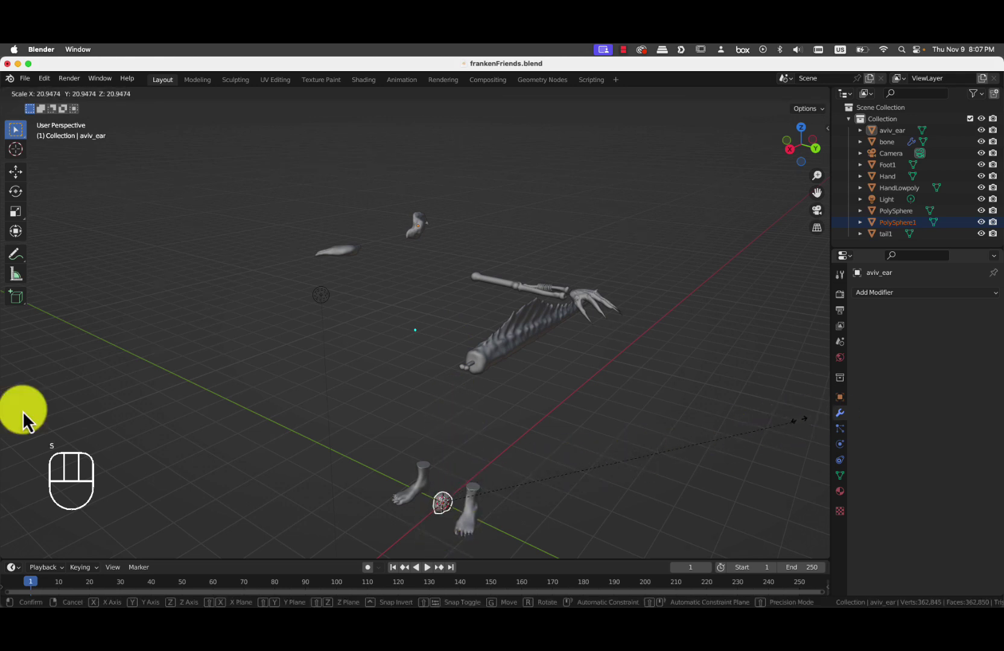
drag(400, 451, 442, 410)
key(g)
drag(543, 194, 550, 190)
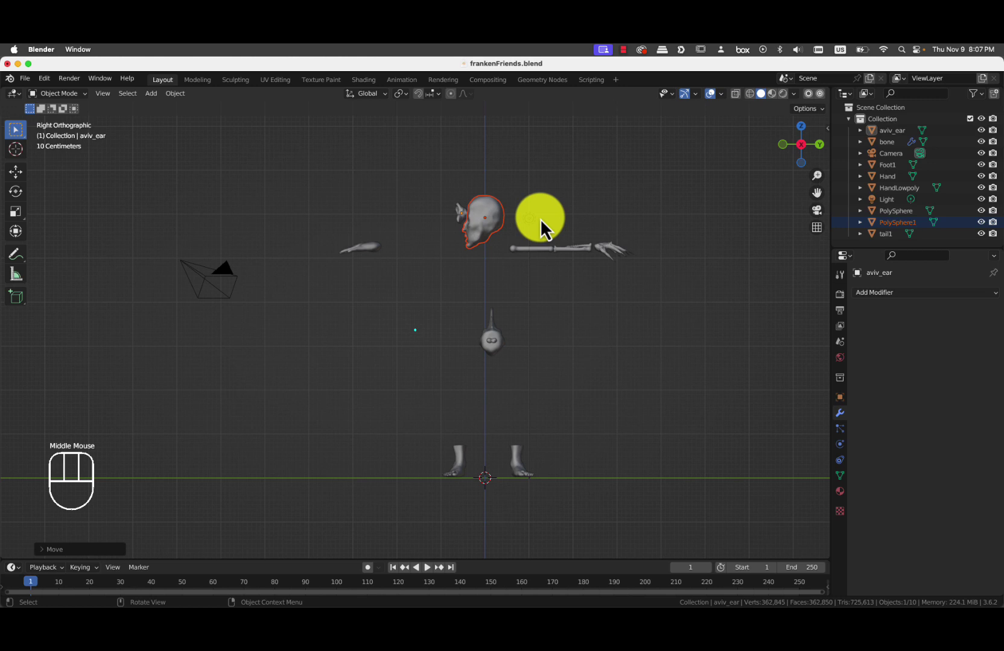
Rotate the head about 90 degrees around Z to face forward, then shrink it slightly.
key(r)
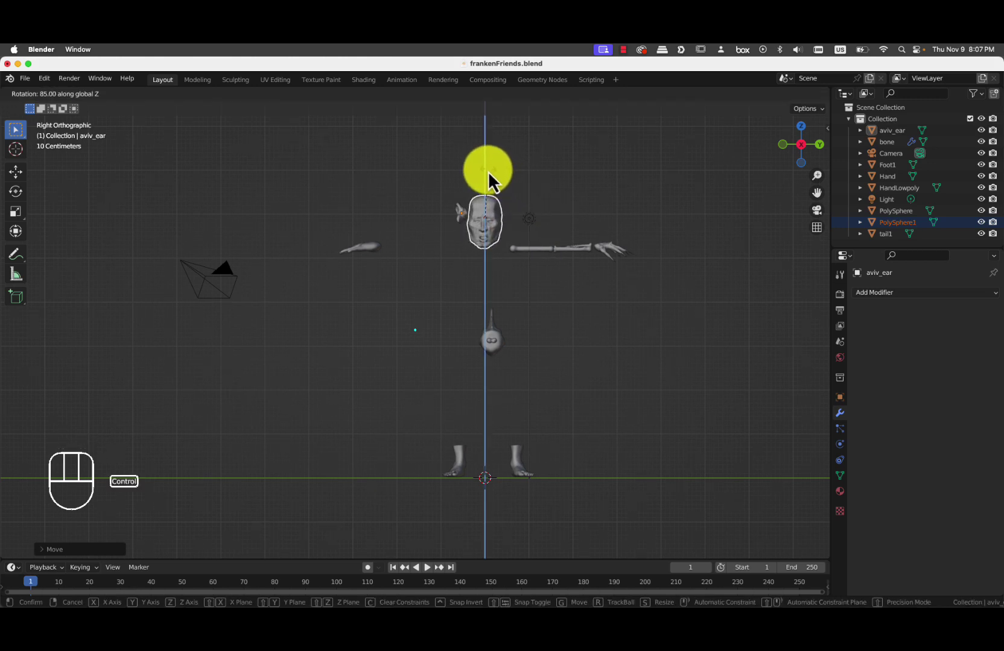
drag(526, 292, 640, 311)
key(super+z)
drag(557, 319, 437, 327)
key(r)
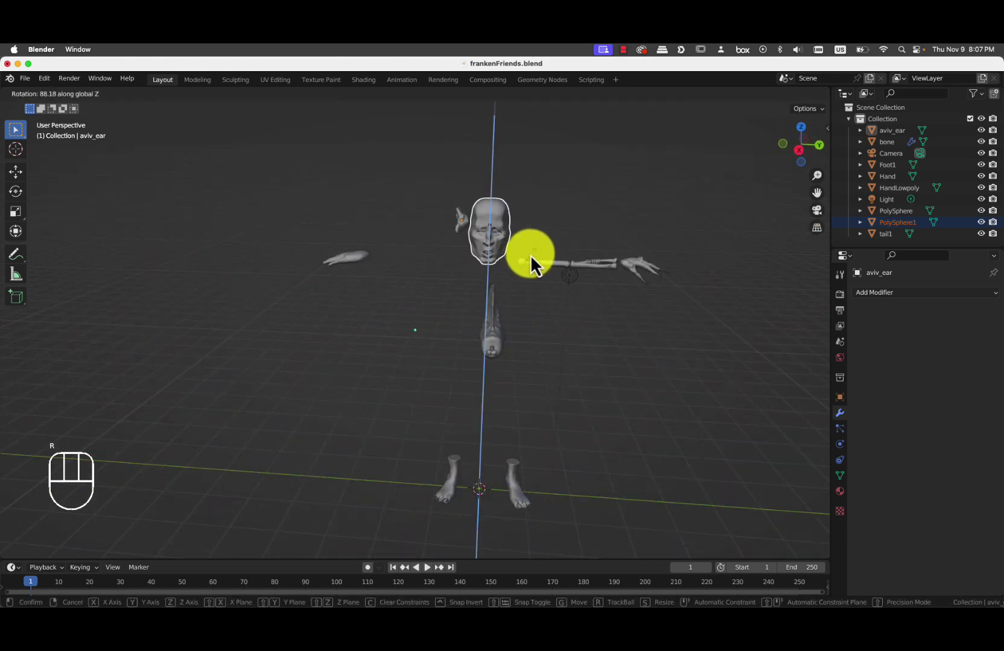
key(s)
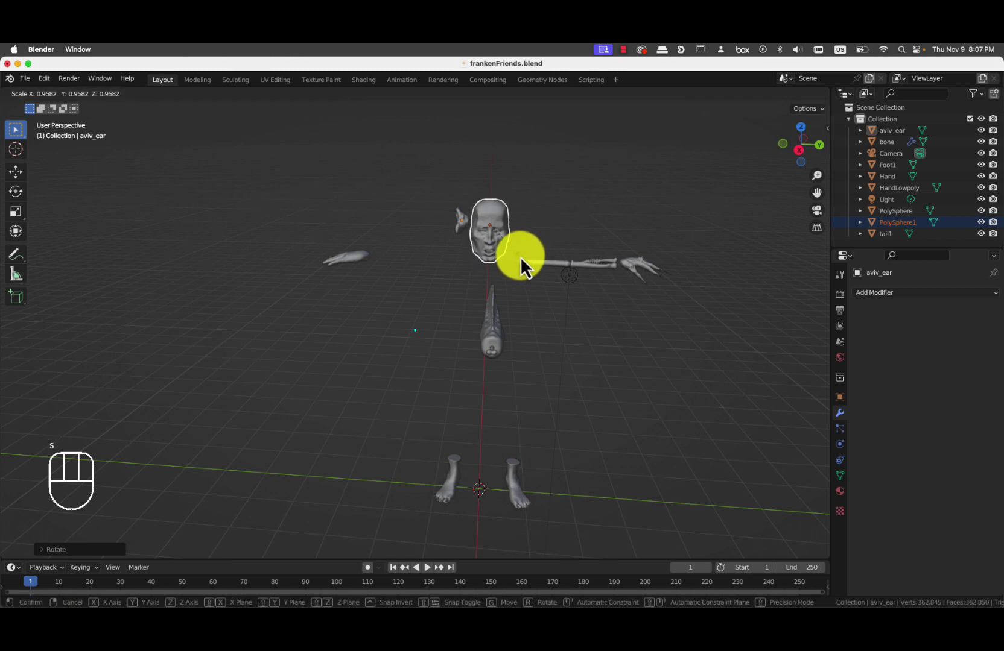
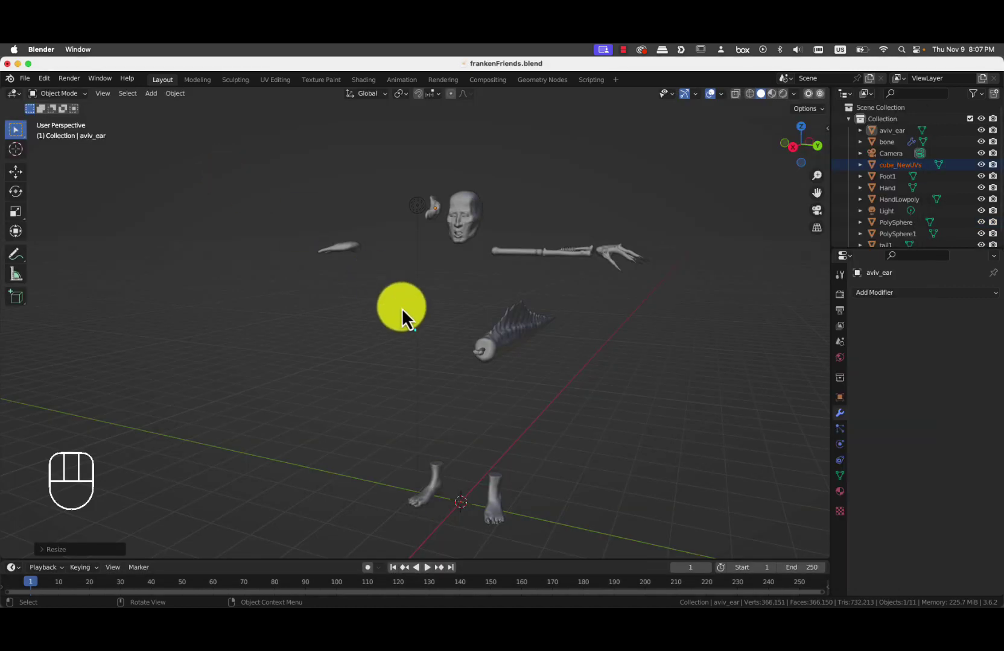
Rotate the imported legs piece around the X axis so it stands upright.
key(s)
key(r)
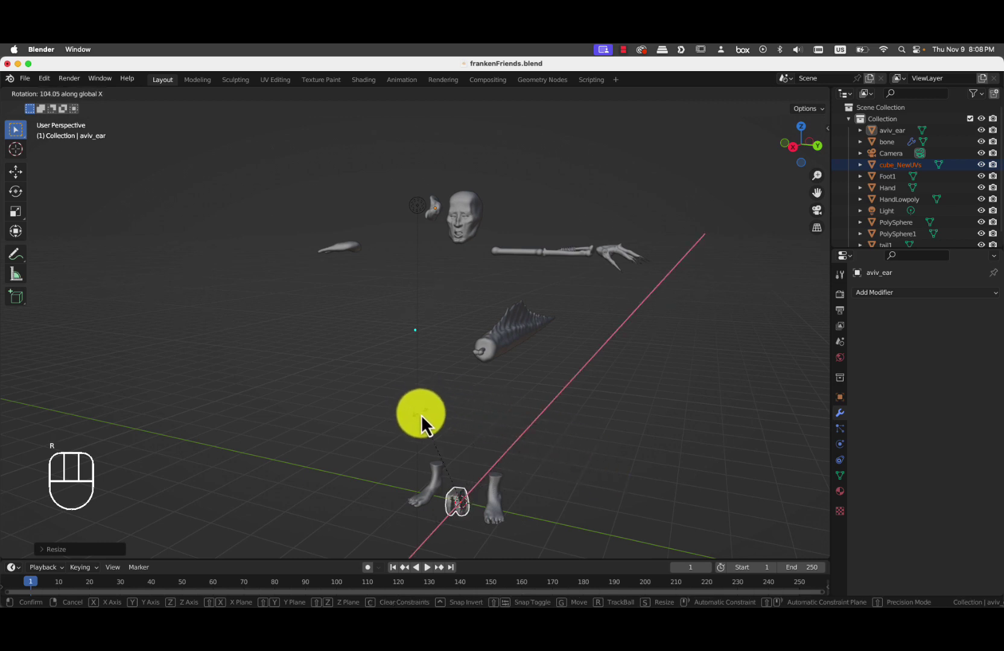
drag(452, 477, 586, 299)
Confirm the legs orientation and enlarge the legs piece toward body scale.
key(g)
key(s)
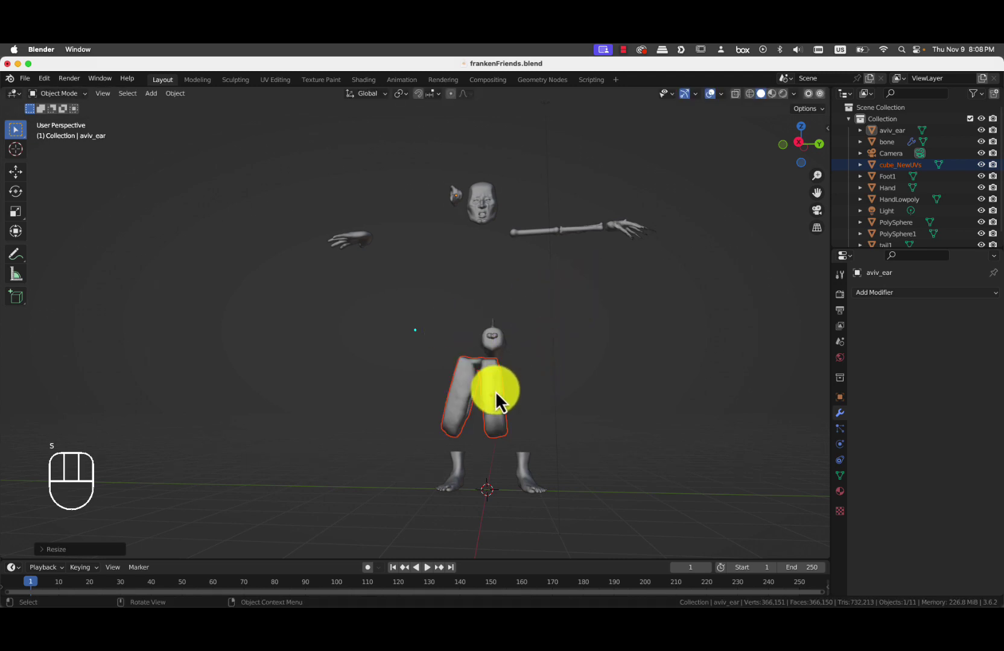
drag(498, 398, 564, 475)
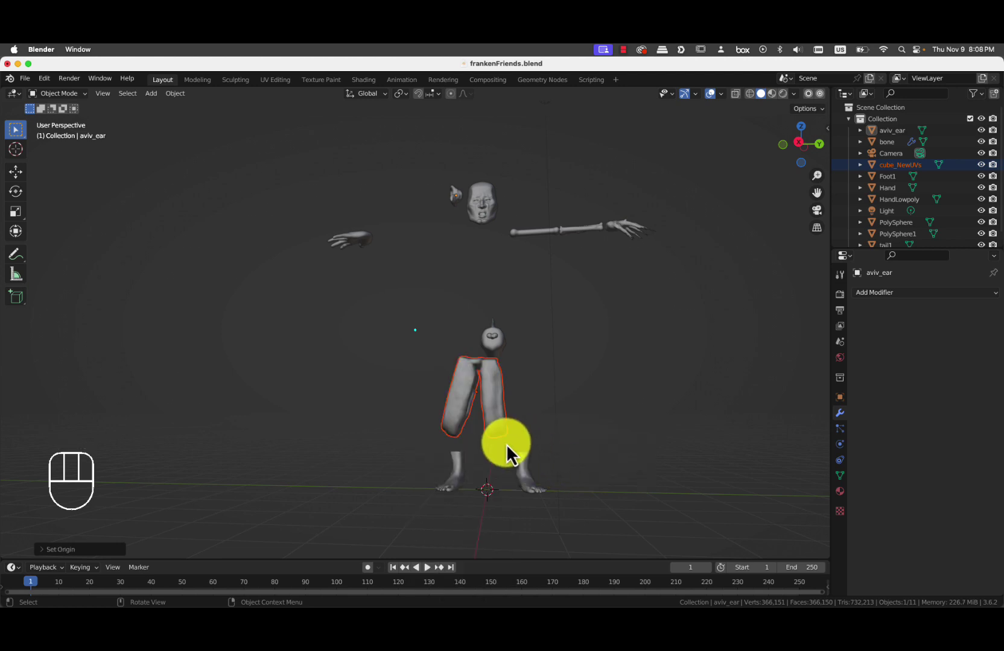
key(g)
key(r)
key(s)
key(r)
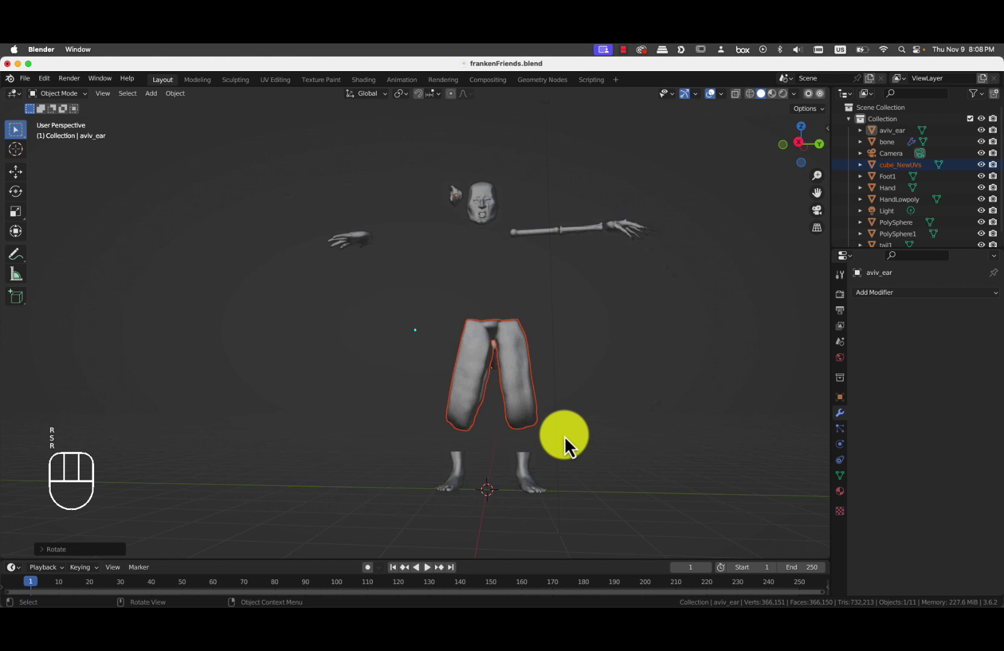
Stretch the legs down to the feet and widen them to span above both feet.
drag(569, 444, 468, 444)
key(g)
key(s)
drag(321, 434, 440, 424)
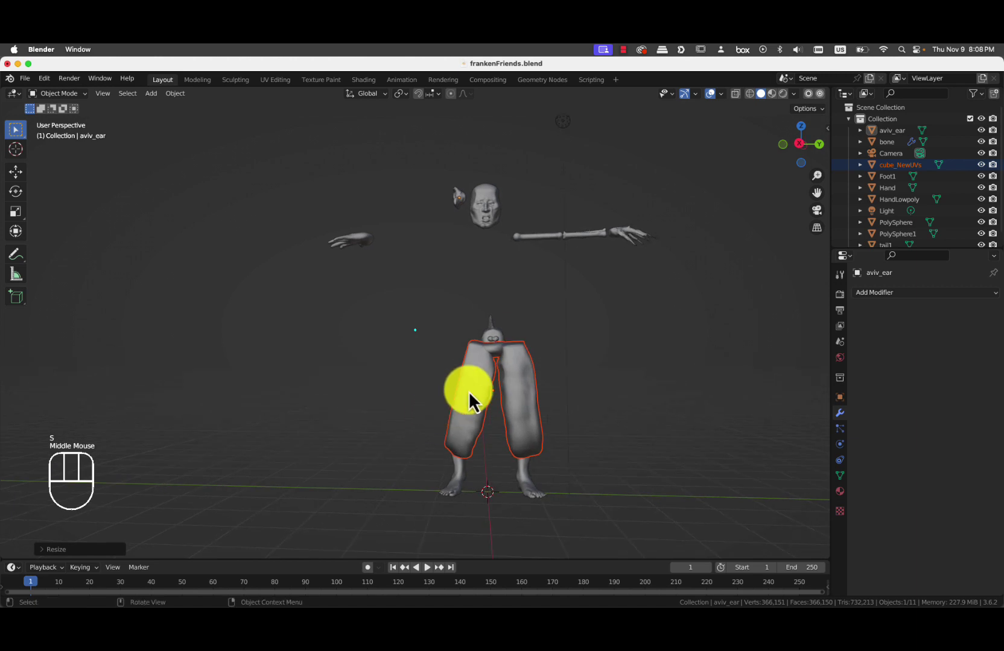
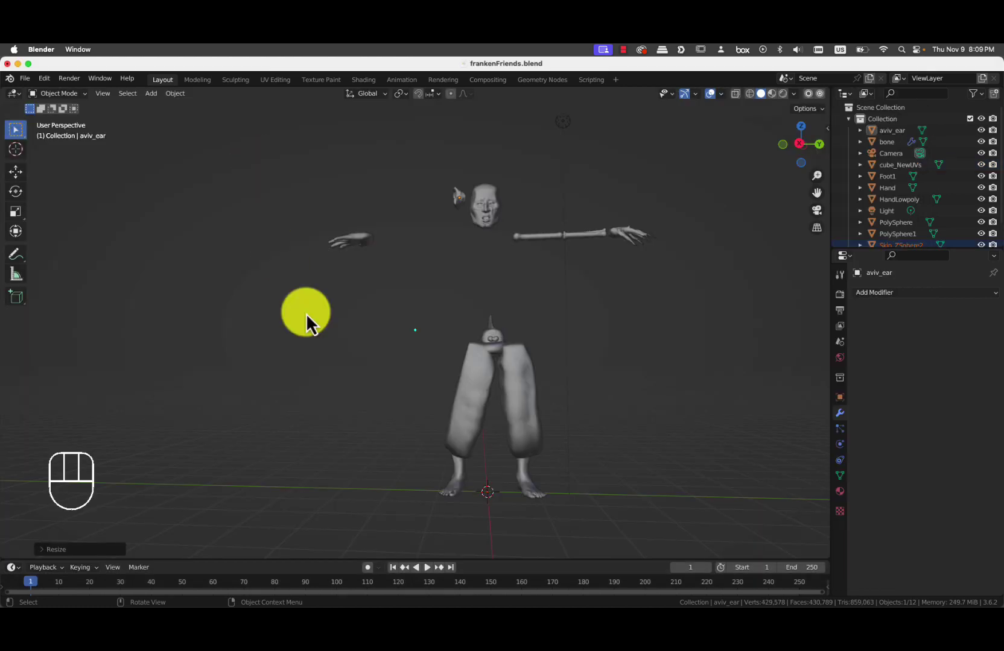
Enlarge the torso, raise it above the legs and start rotating it around the vertical axis.
key(s)
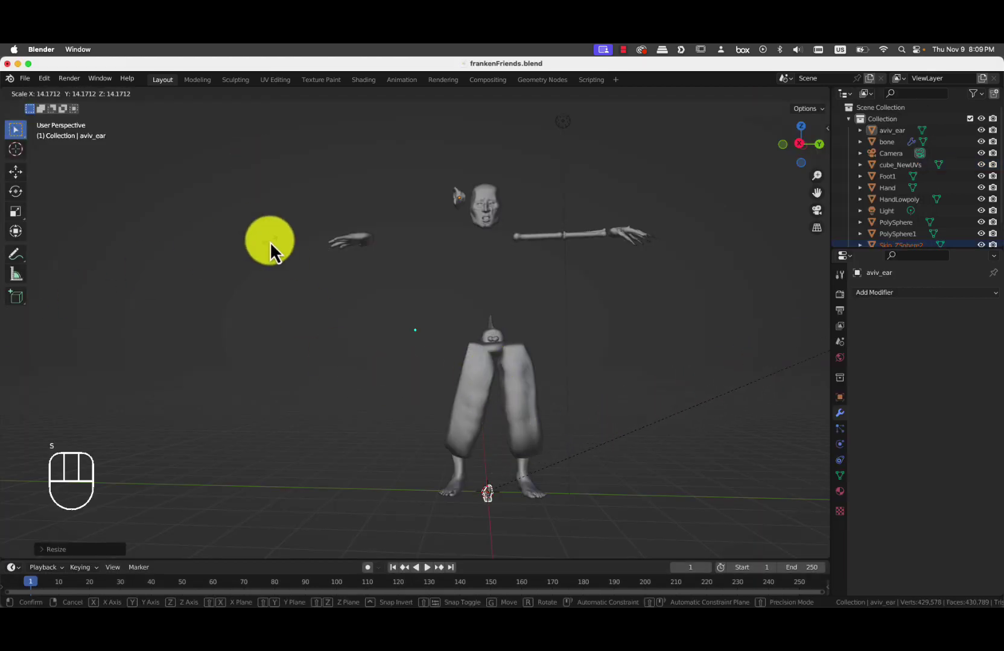
key(g)
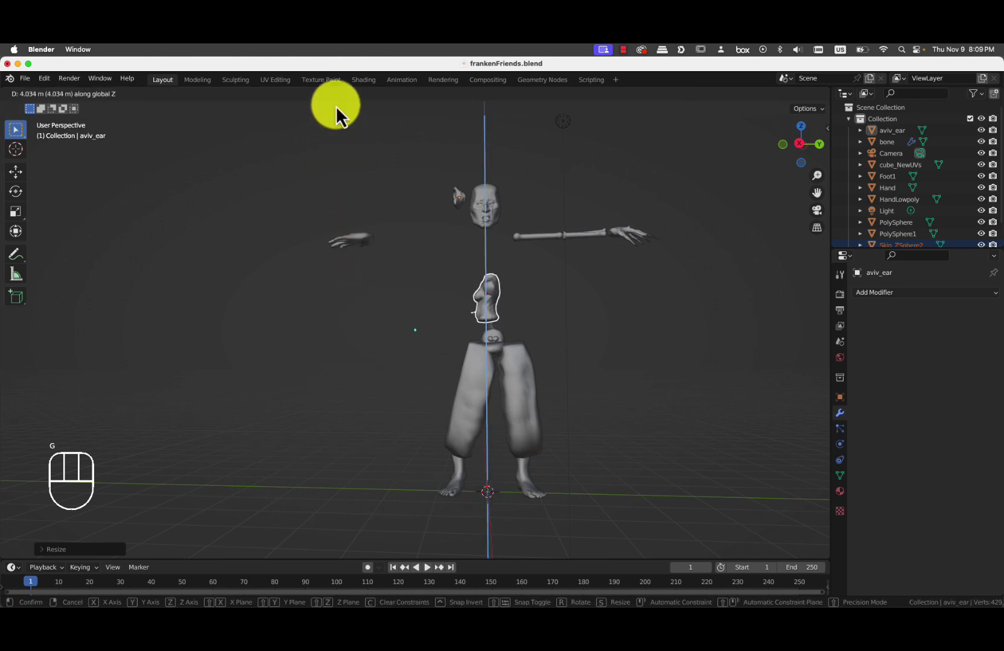
drag(293, 352, 304, 352)
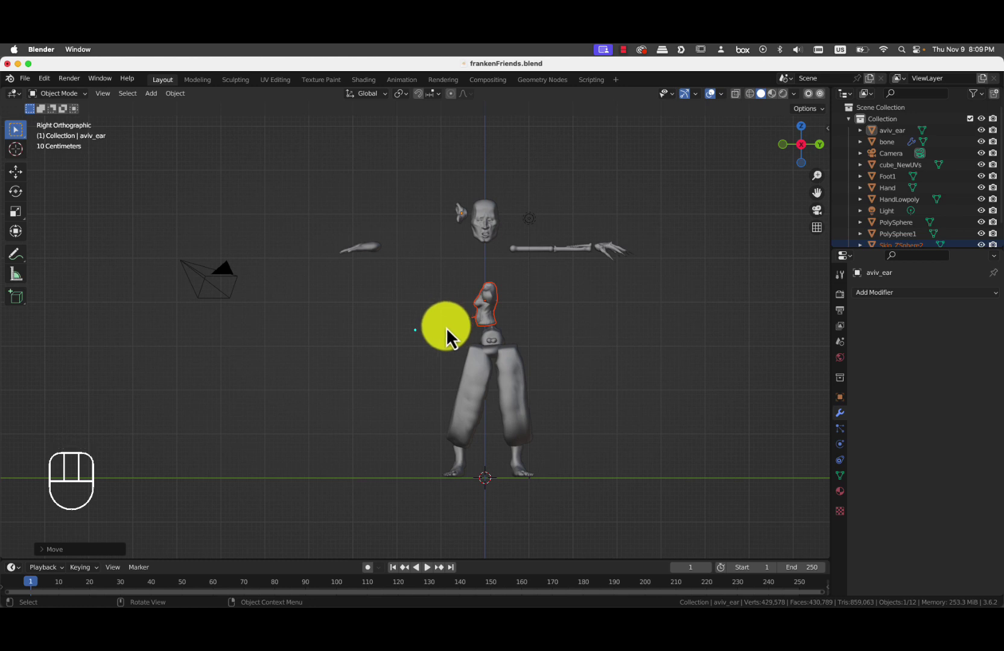
key(r)
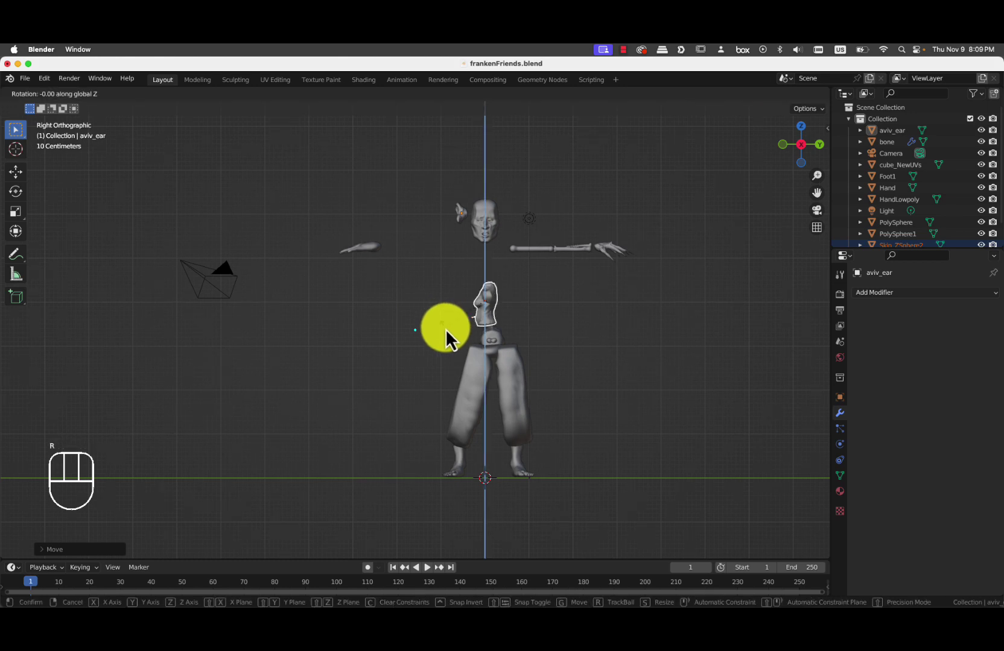
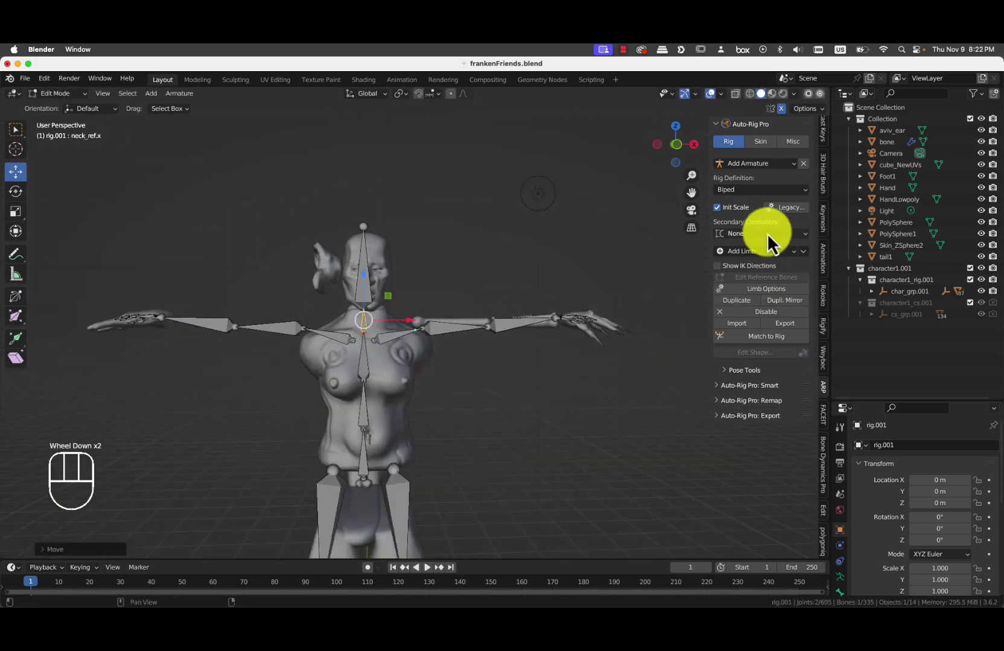
Choose the secondary controller type, adjust the tail reference bones and run Match to Rig.
click(770, 241)
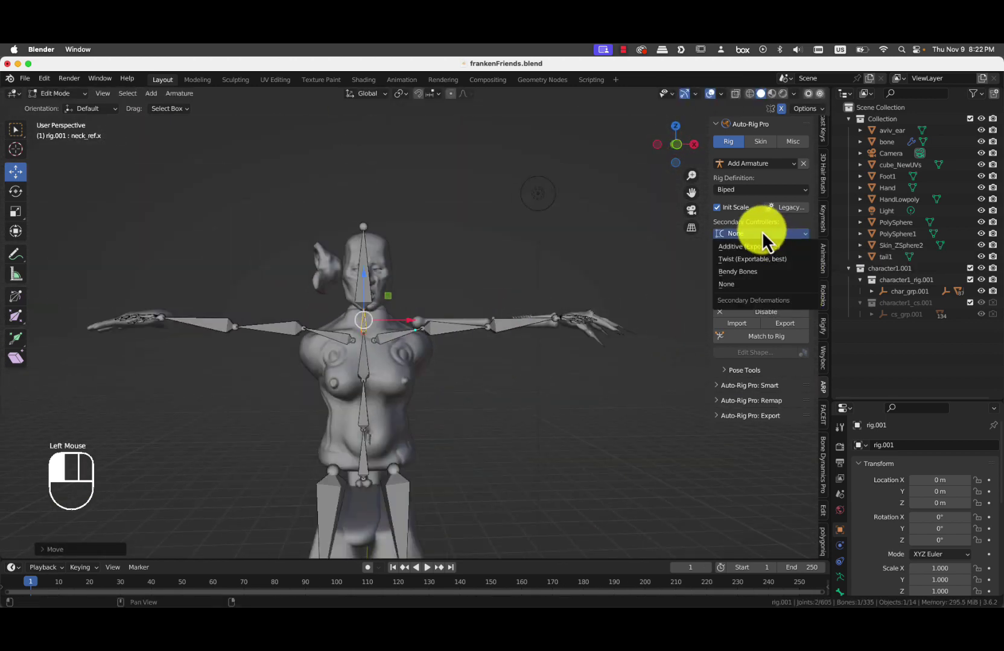
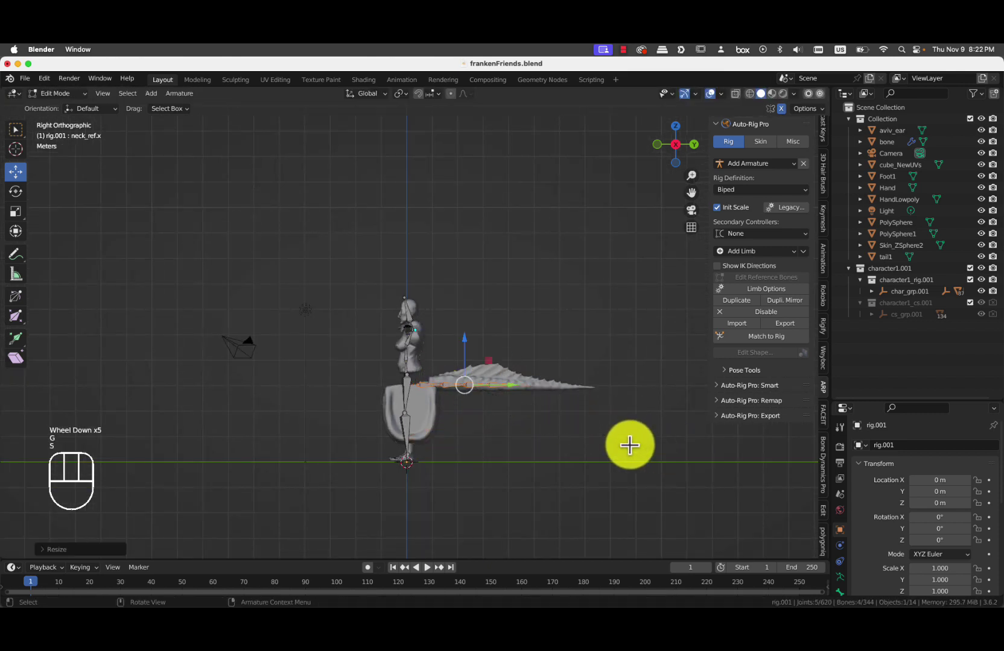
key(g)
key(s)
key(g)
key(r)
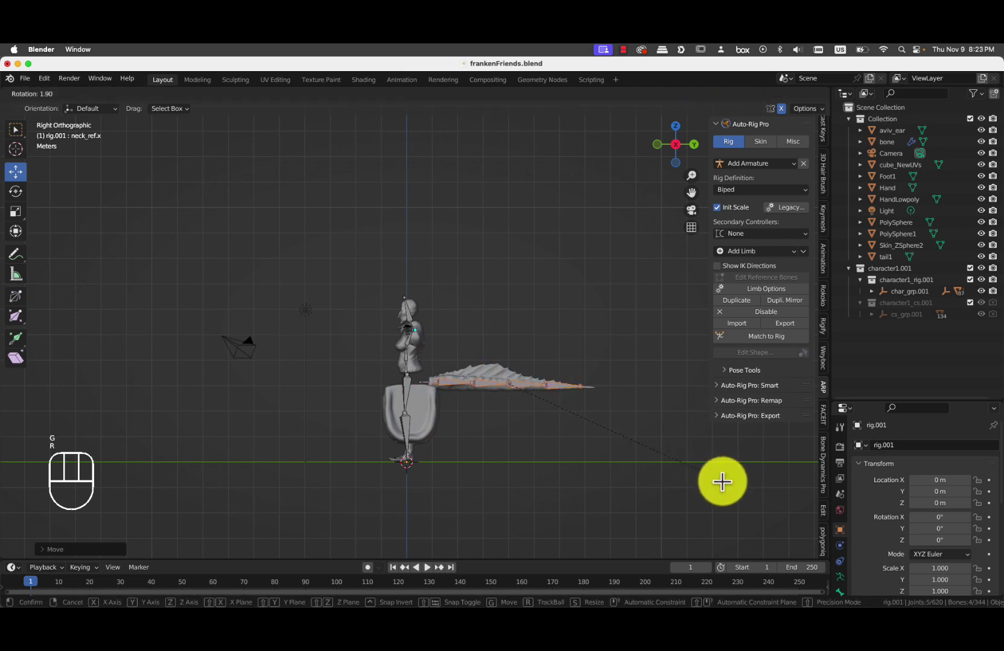
key(s)
middle_click(381, 402)
scroll(up, 3)
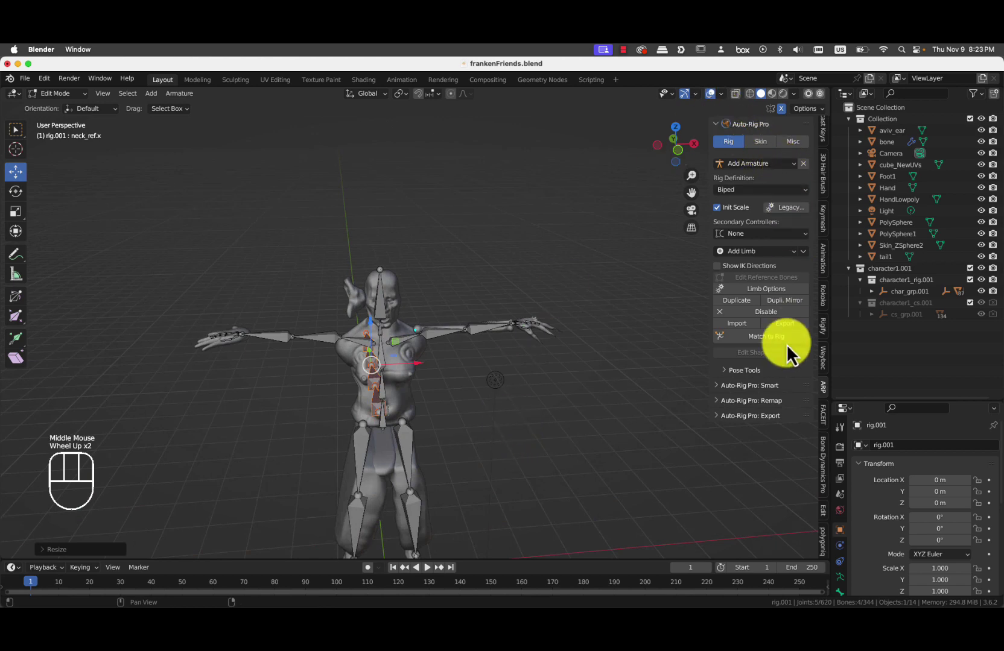
click(779, 347)
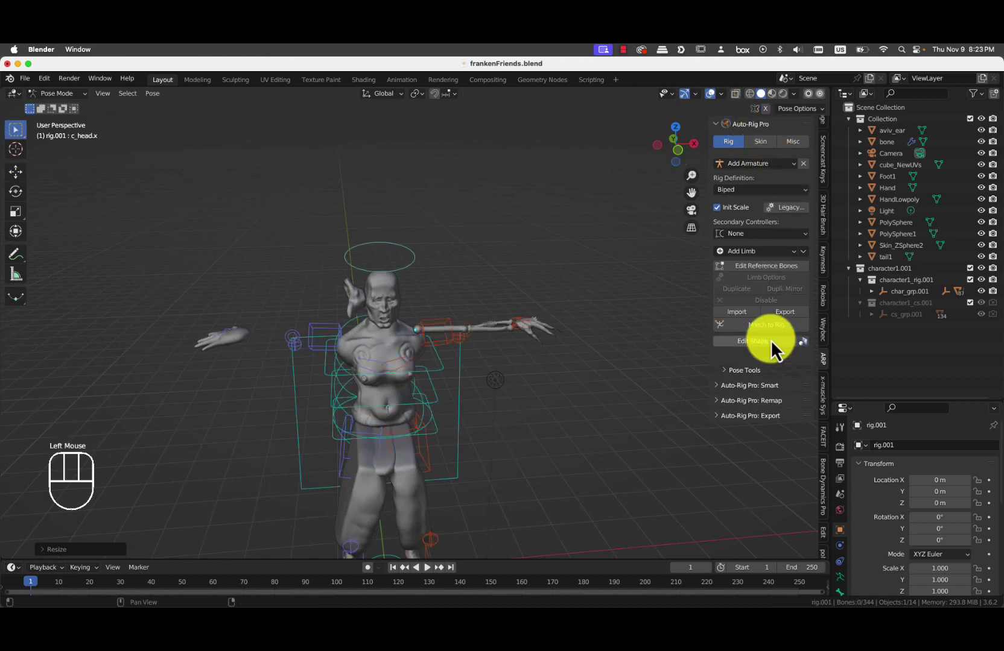
View the rigged character from behind, select c_tail_master and rotate the tail.
scroll(down, 3)
drag(468, 322, 453, 270)
scroll(up, 3)
drag(401, 290, 269, 293)
click(589, 289)
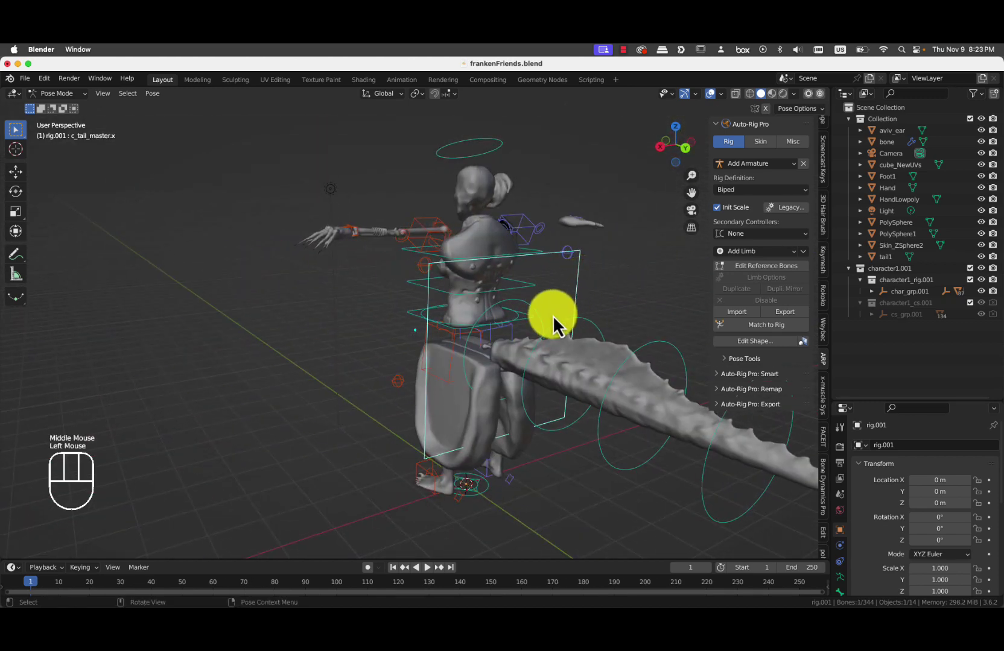
drag(572, 329, 577, 324)
key(r)
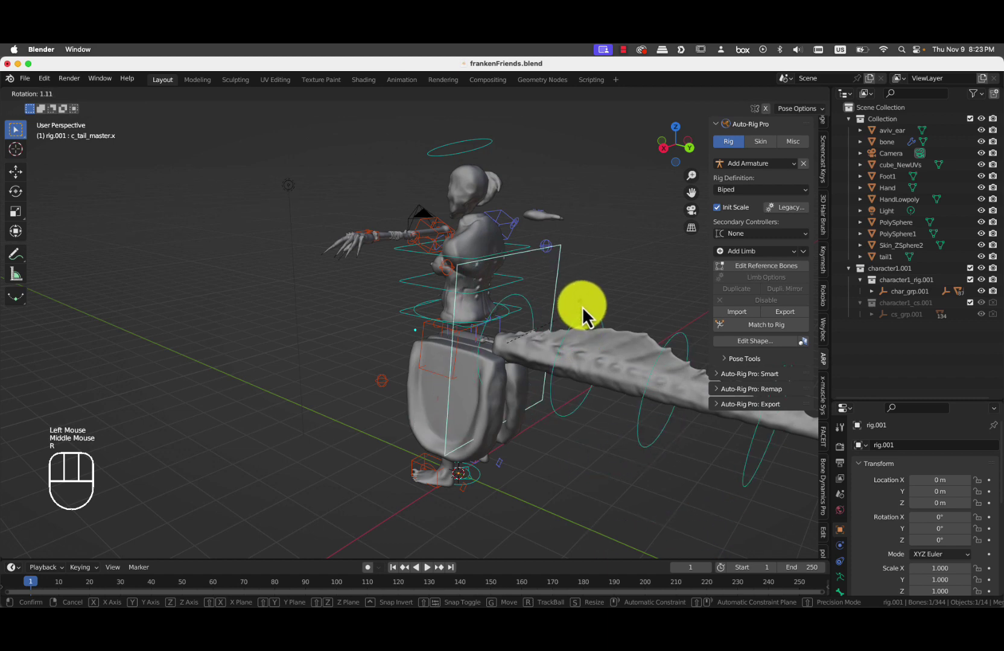
Swing the tail with the rotate gizmo until it points straight out behind the creature.
scroll(down, 3)
key(shift+space)
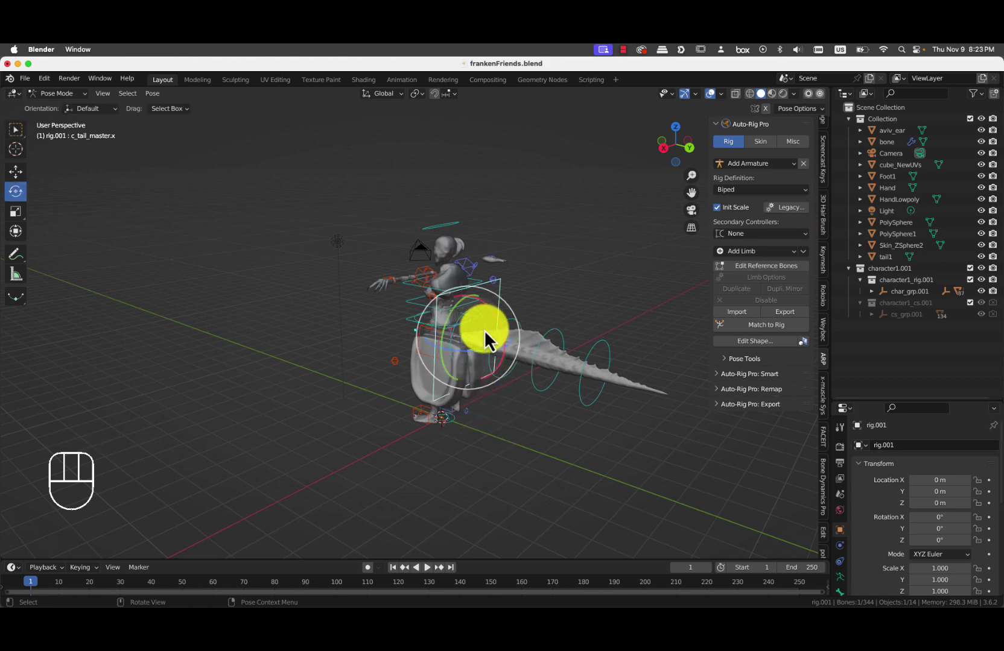
drag(490, 334, 473, 321)
drag(555, 358, 577, 334)
drag(61, 104, 67, 116)
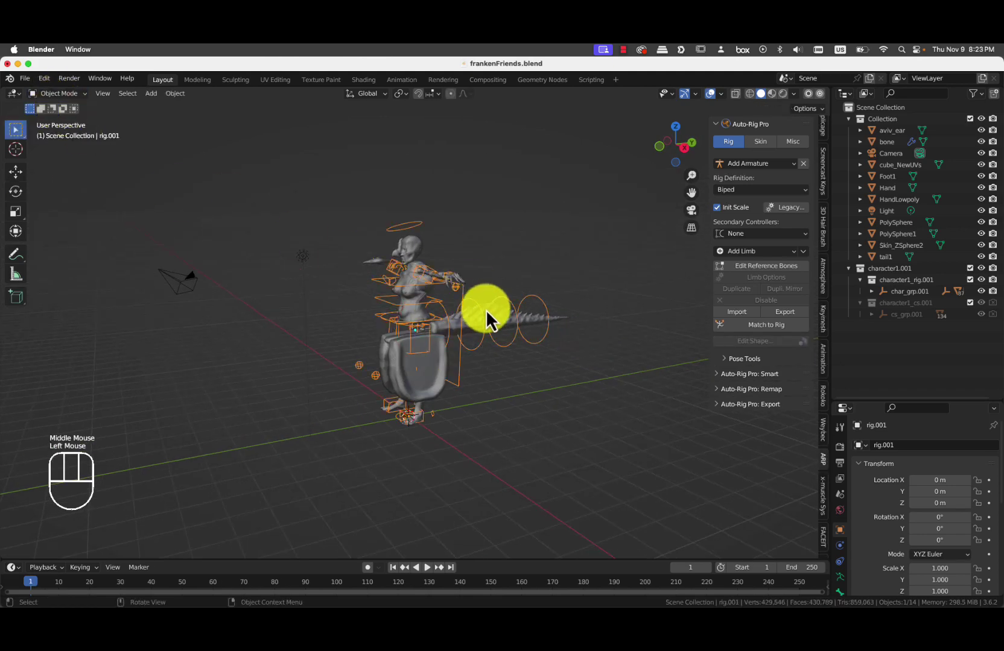
Select the creature's mesh parts one after another in the Outliner.
scroll(up, 3)
click(884, 134)
click(894, 155)
click(895, 176)
click(887, 183)
click(886, 192)
click(885, 211)
Add the remaining parts including tail1 and move them all into a new 'frankenwinnie' collection.
click(884, 219)
click(892, 222)
click(895, 235)
click(895, 245)
click(892, 258)
click(888, 269)
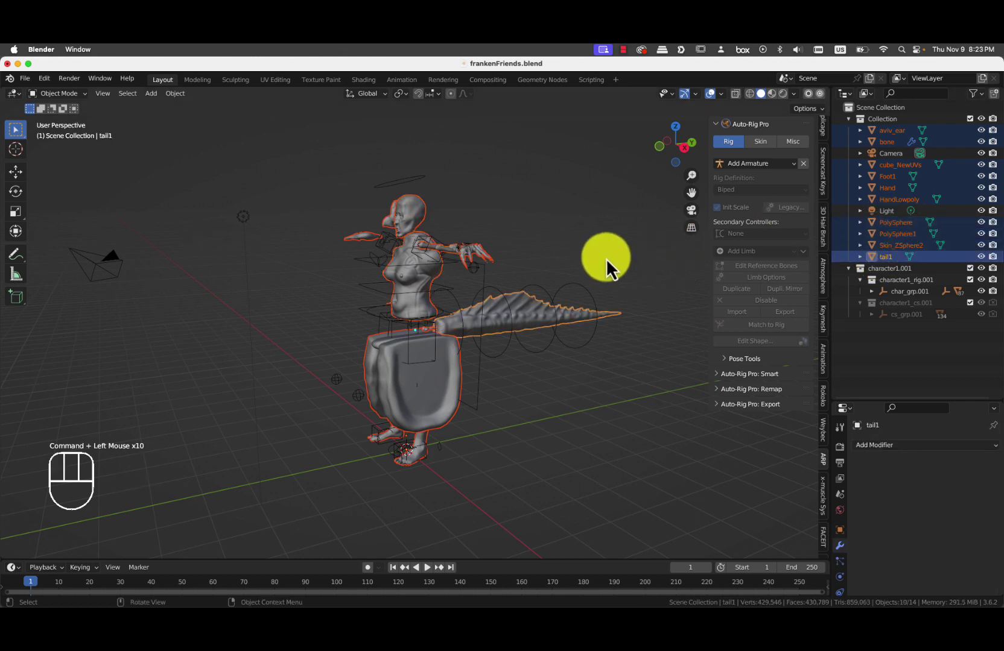
key(m)
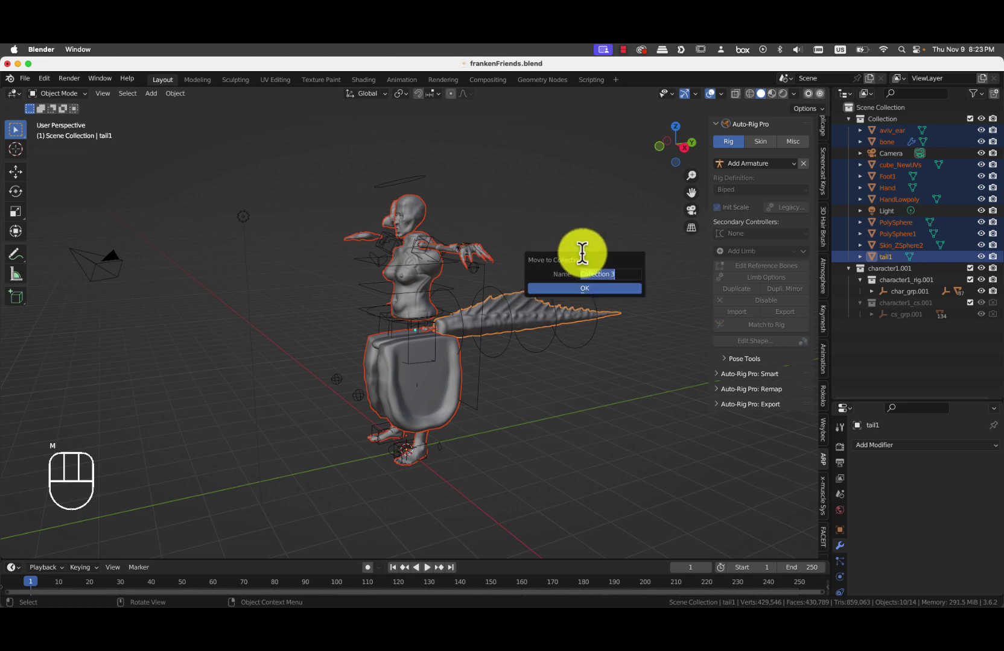
key(n)
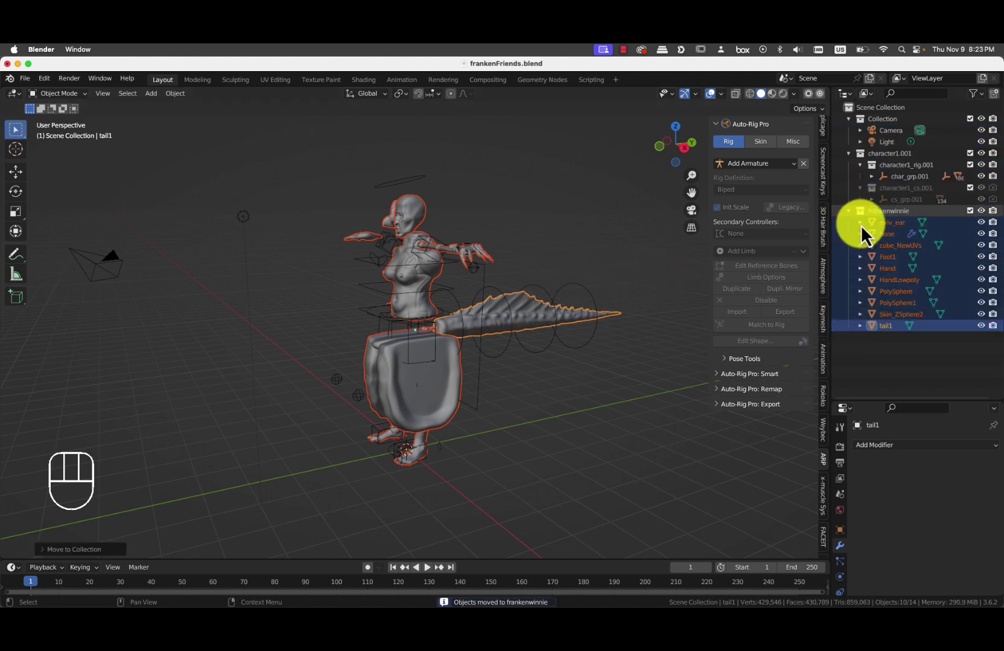
With rig.001 active, bind all creature parts to the rig via Auto-Rig Pro Skin > Bind.
drag(287, 319, 354, 299)
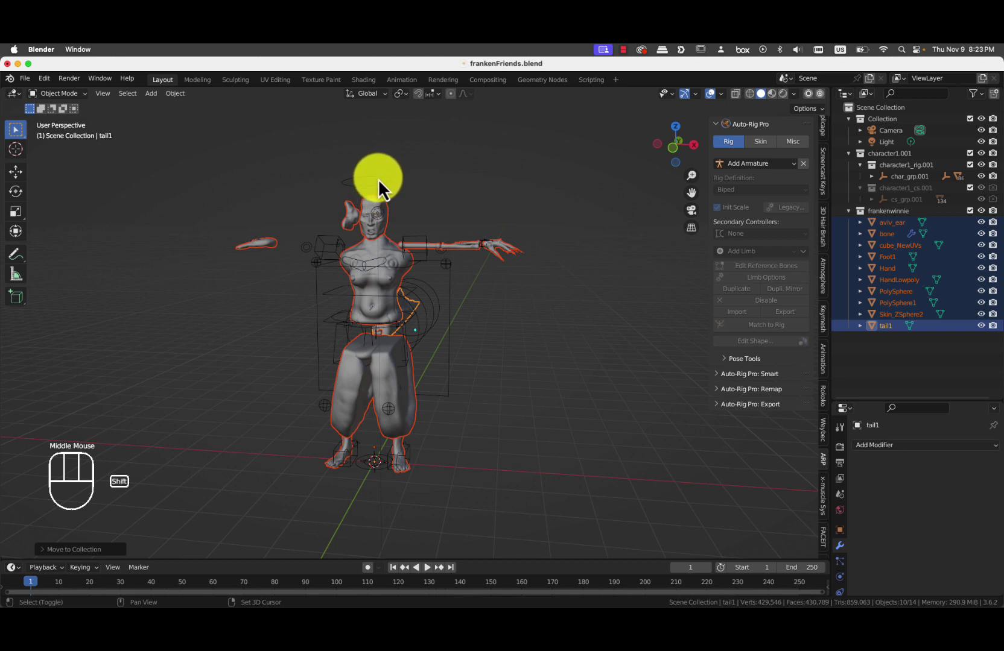
click(382, 187)
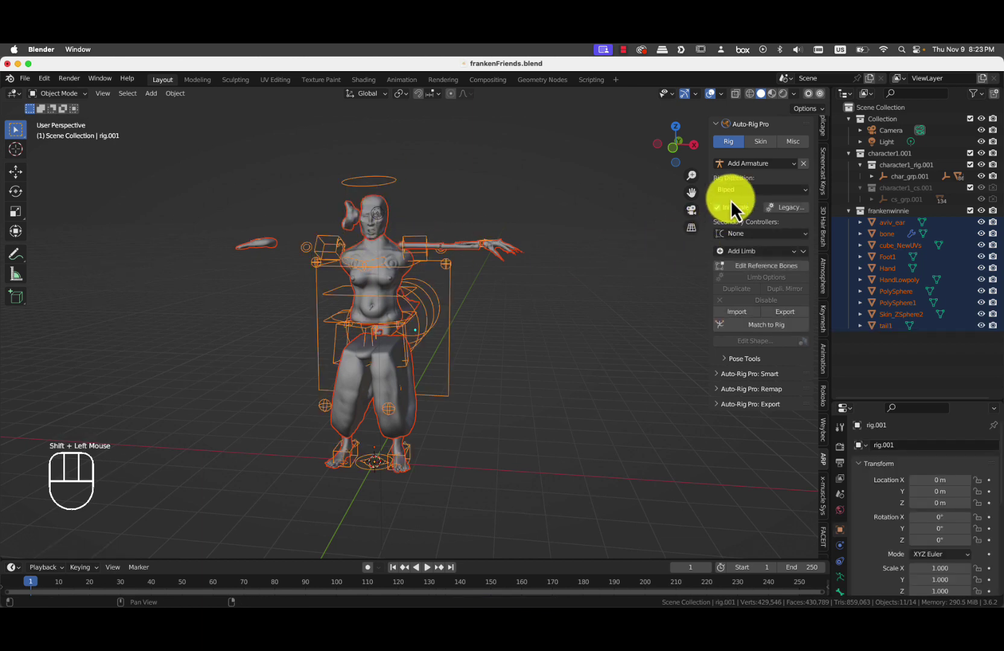
click(758, 150)
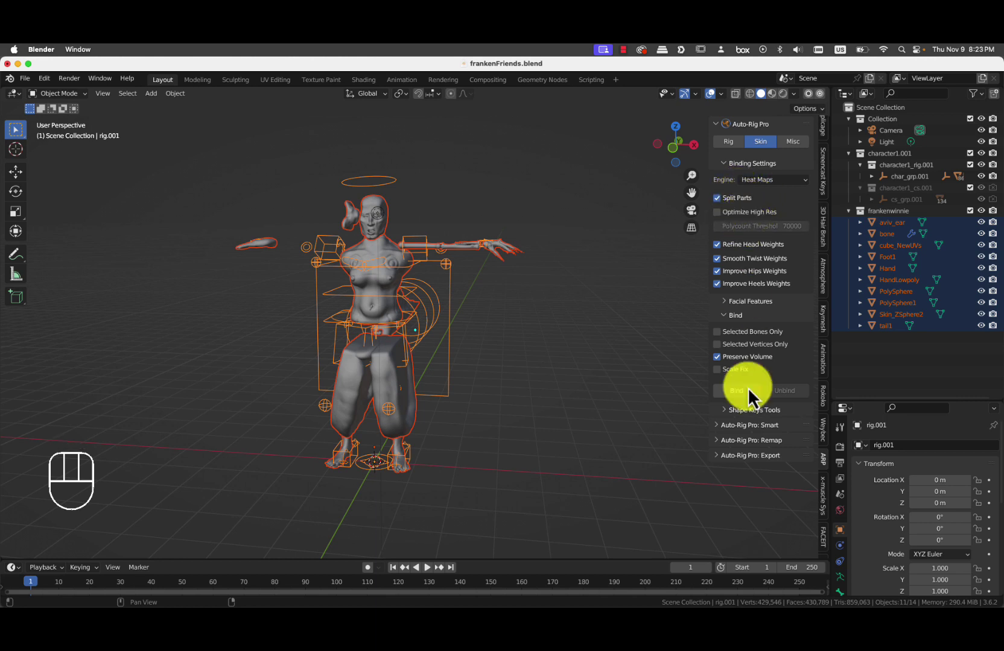
drag(756, 404, 457, 222)
drag(484, 237, 371, 211)
drag(77, 108, 141, 179)
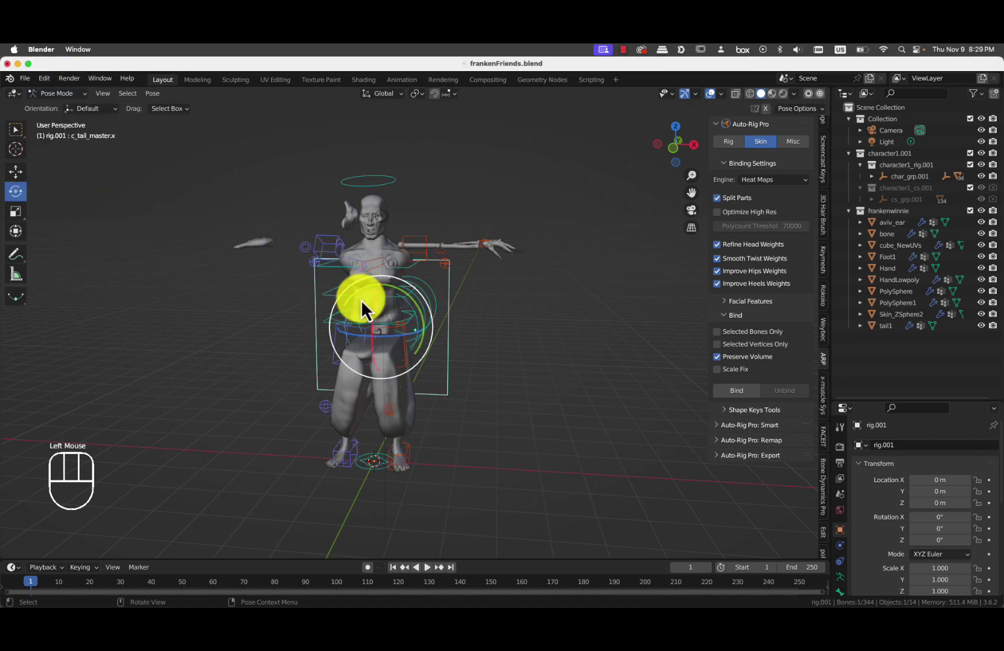
In Pose Mode rotate c_root_master to check the body deforms with the rig.
click(407, 332)
click(392, 324)
drag(398, 331, 439, 222)
scroll(up, 3)
drag(425, 282, 373, 370)
drag(298, 404, 322, 386)
scroll(down, 3)
drag(348, 315, 375, 336)
Rotate the tail controller and bend the body further with the root controller.
drag(376, 365, 396, 384)
drag(386, 384, 372, 367)
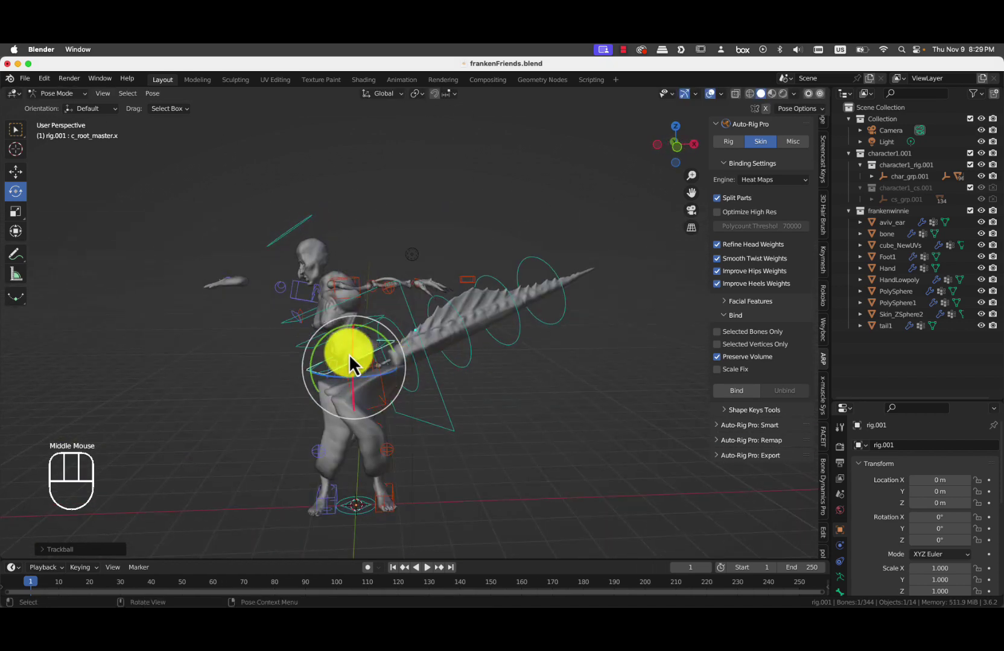
drag(367, 369, 402, 385)
drag(393, 360, 309, 376)
drag(423, 390, 420, 402)
drag(396, 435, 426, 450)
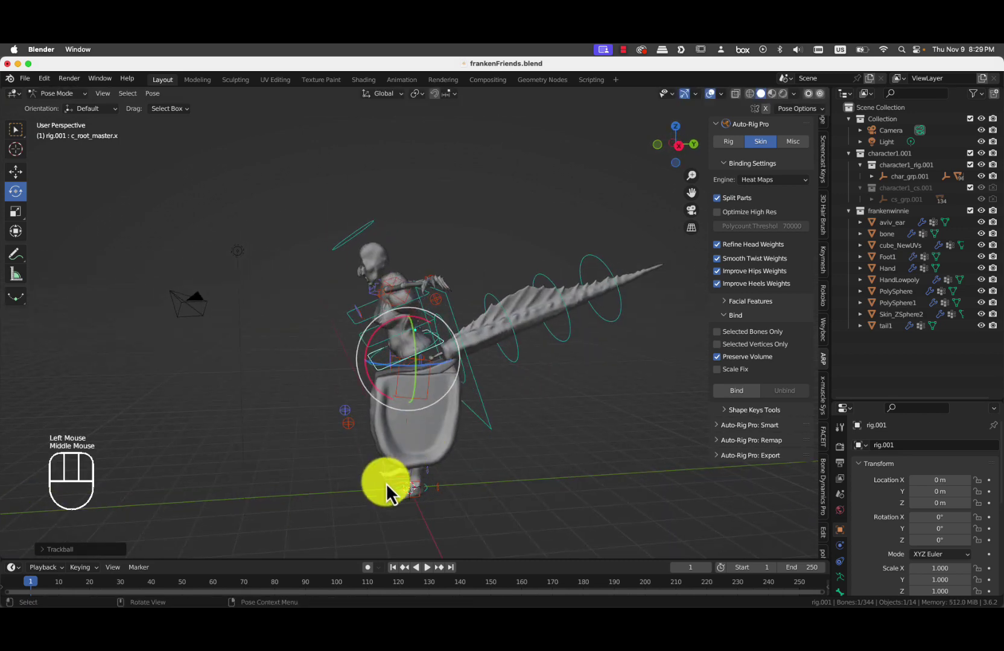
Pull c_foot_ik.l away to test the leg, then clear the controllers' location and rotation.
click(399, 491)
key(g)
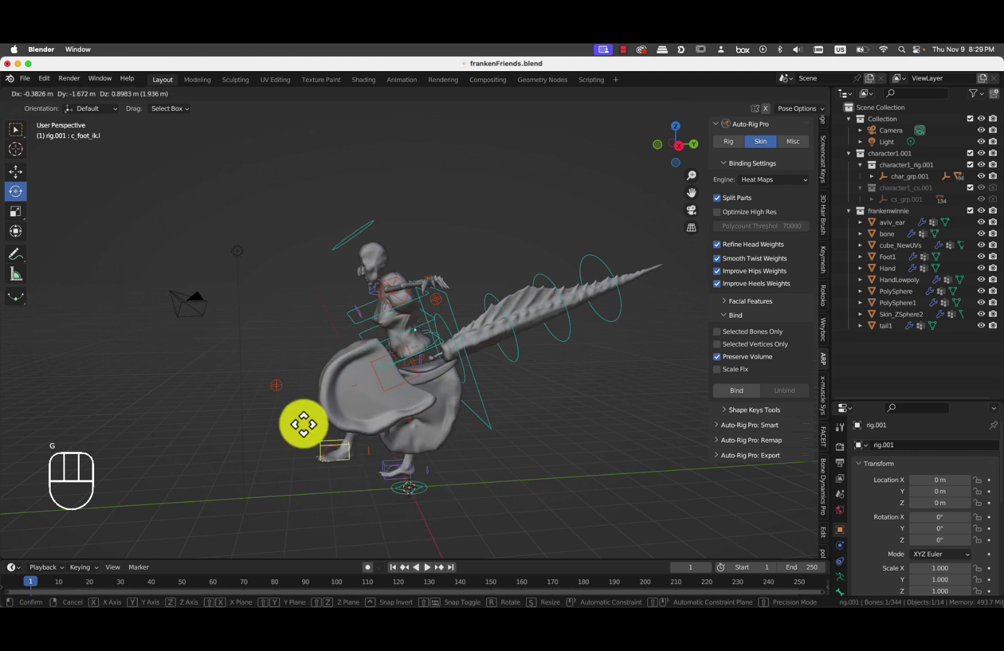
scroll(down, 3)
drag(313, 440, 469, 433)
key(super+z)
key(super+z)
Collapse the character1.001 and frankenwinnie collections and orbit back to the front.
middle_click(551, 321)
click(857, 166)
click(854, 173)
drag(312, 214, 188, 182)
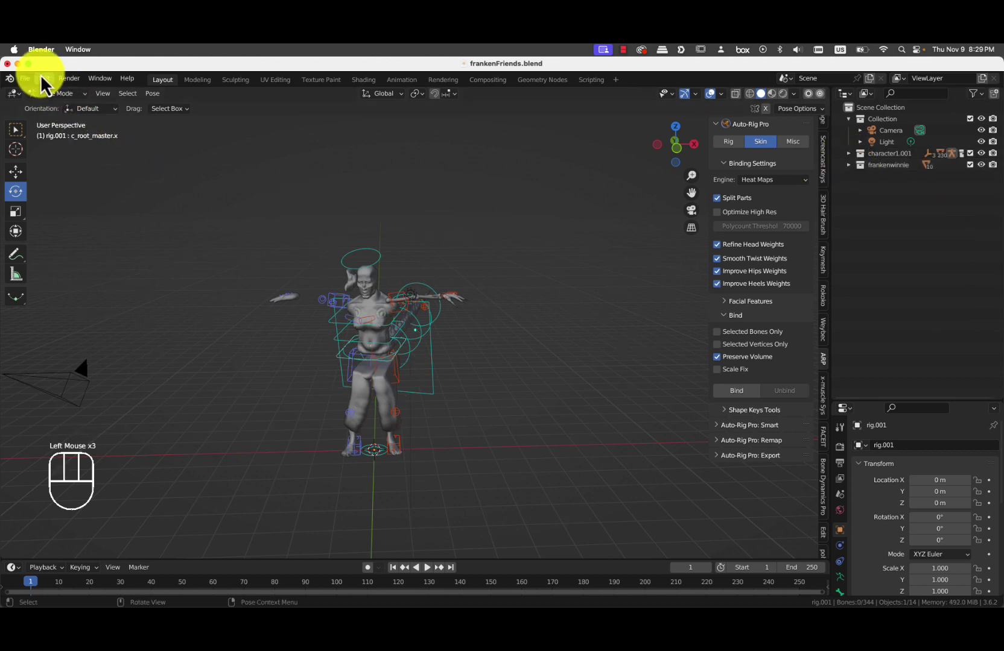
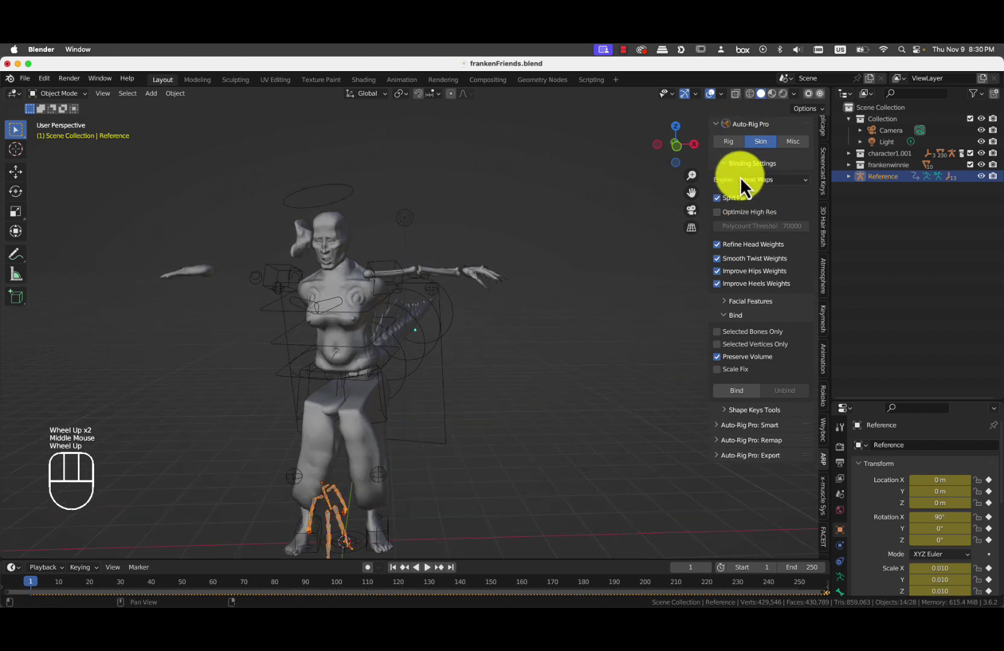
In Auto-Rig Pro Remap, set Reference as the source armature and rig.001 as the target.
scroll(up, 3)
click(738, 152)
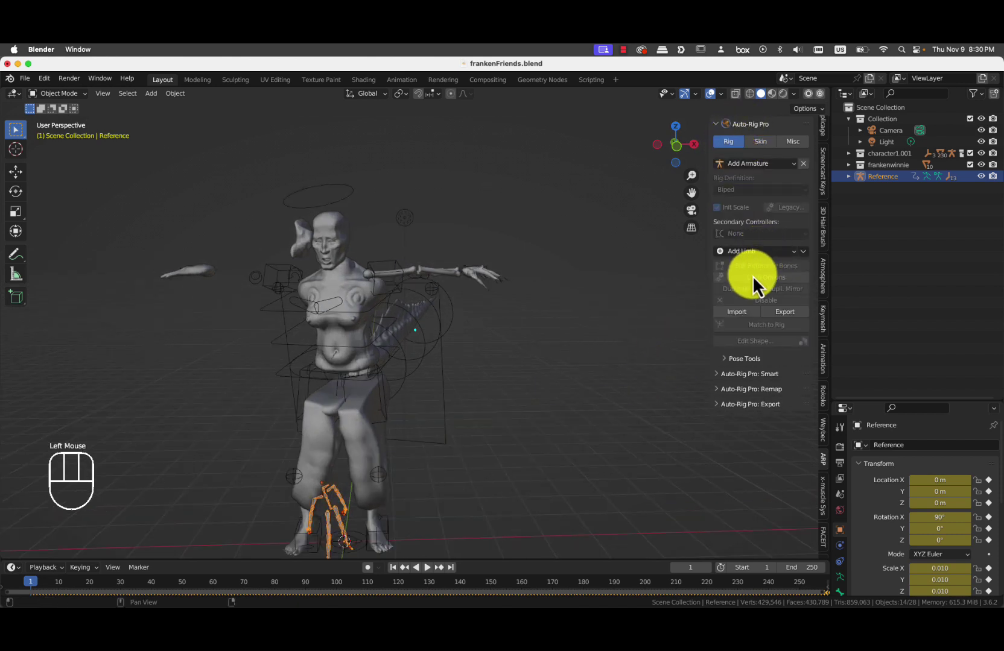
scroll(down, 3)
scroll(down, 3)
click(777, 398)
scroll(down, 3)
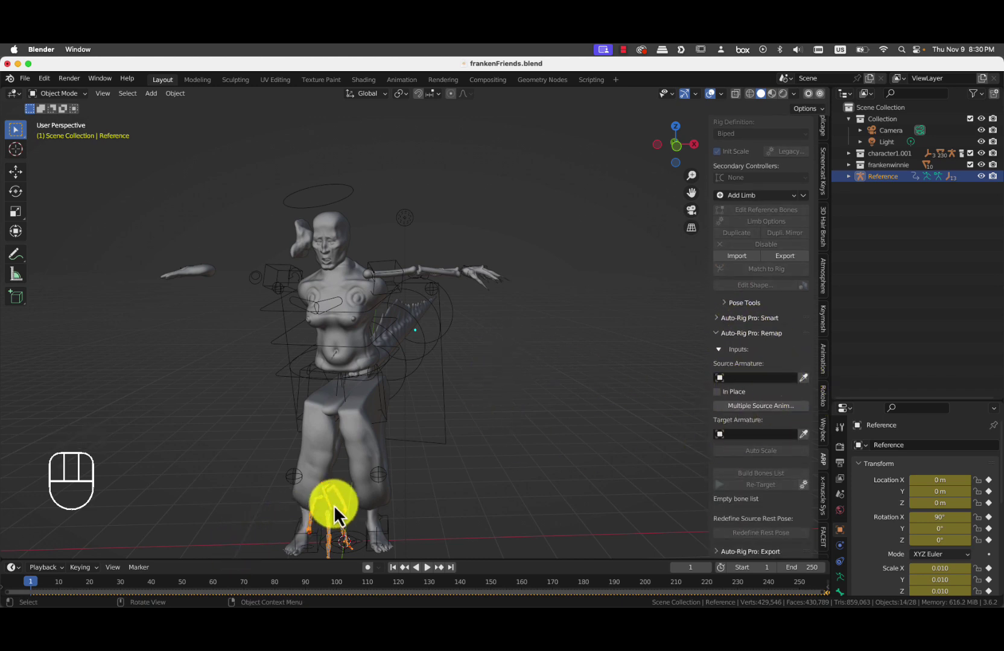
click(812, 388)
click(452, 353)
click(812, 445)
click(779, 464)
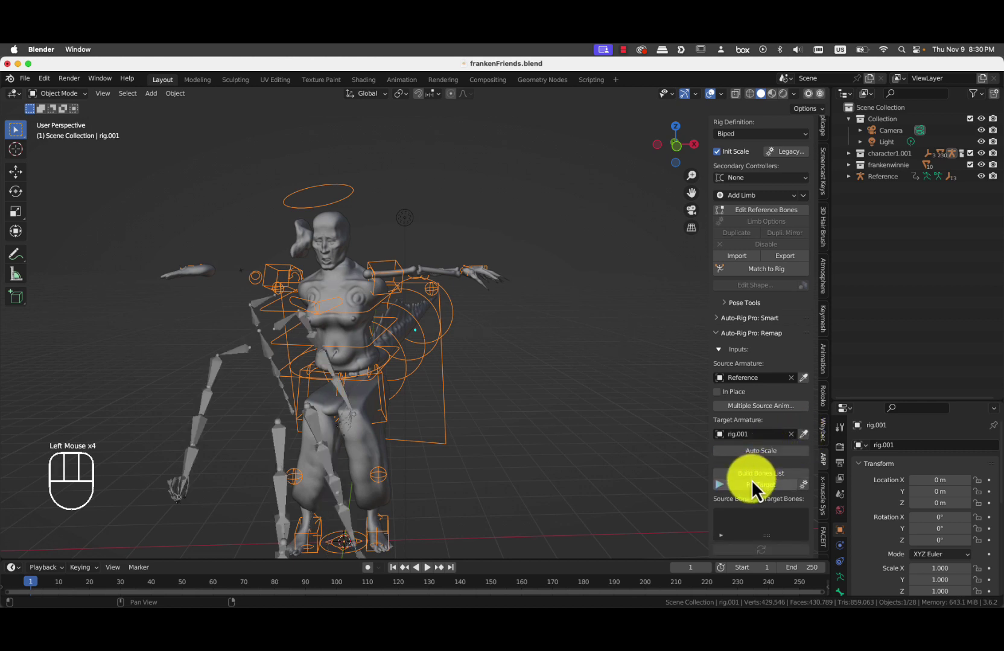
Build the bones list and mark the Hips mapping as the root bone.
click(766, 484)
scroll(down, 3)
click(746, 392)
scroll(down, 3)
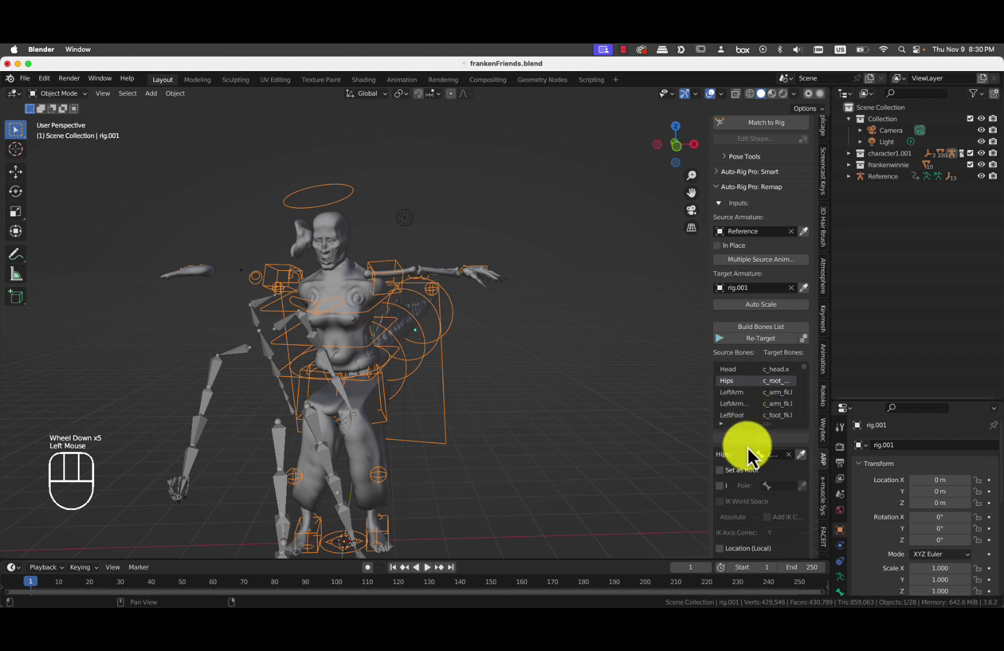
click(729, 484)
scroll(down, 3)
scroll(down, 3)
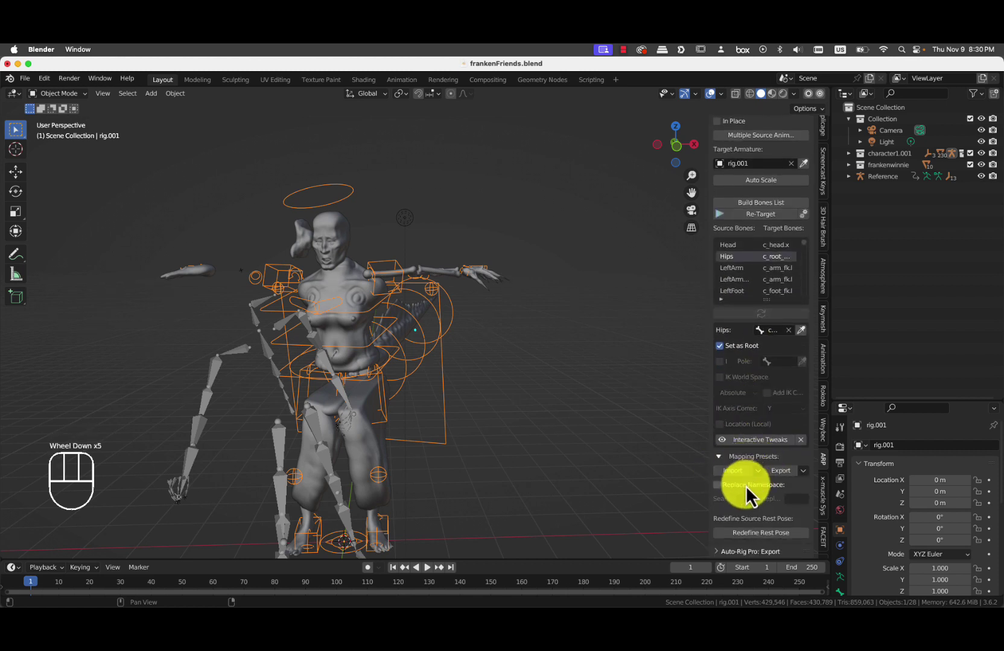
scroll(down, 3)
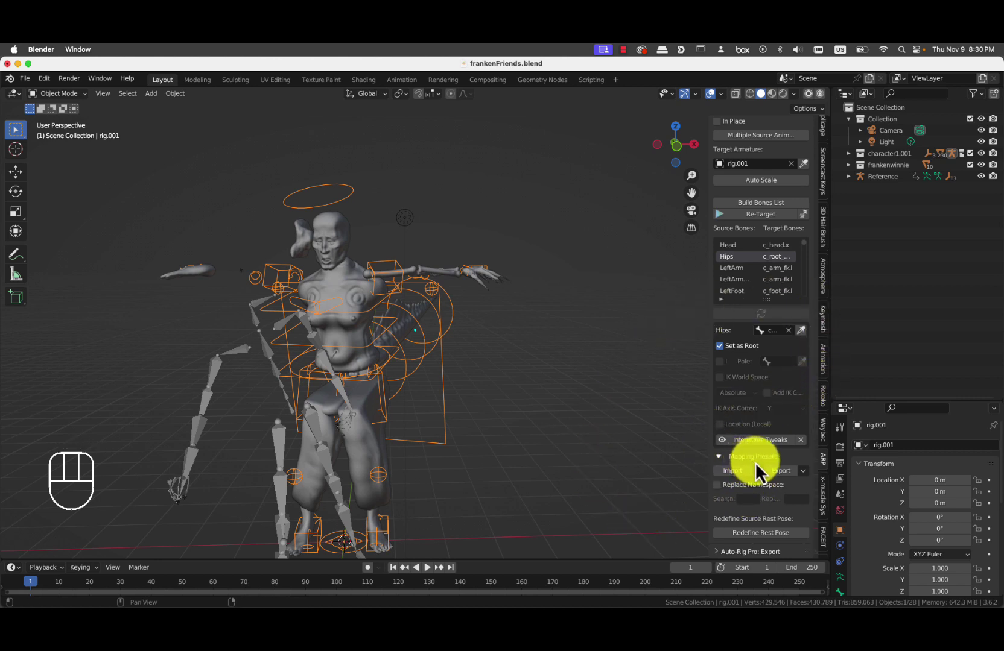
scroll(up, 3)
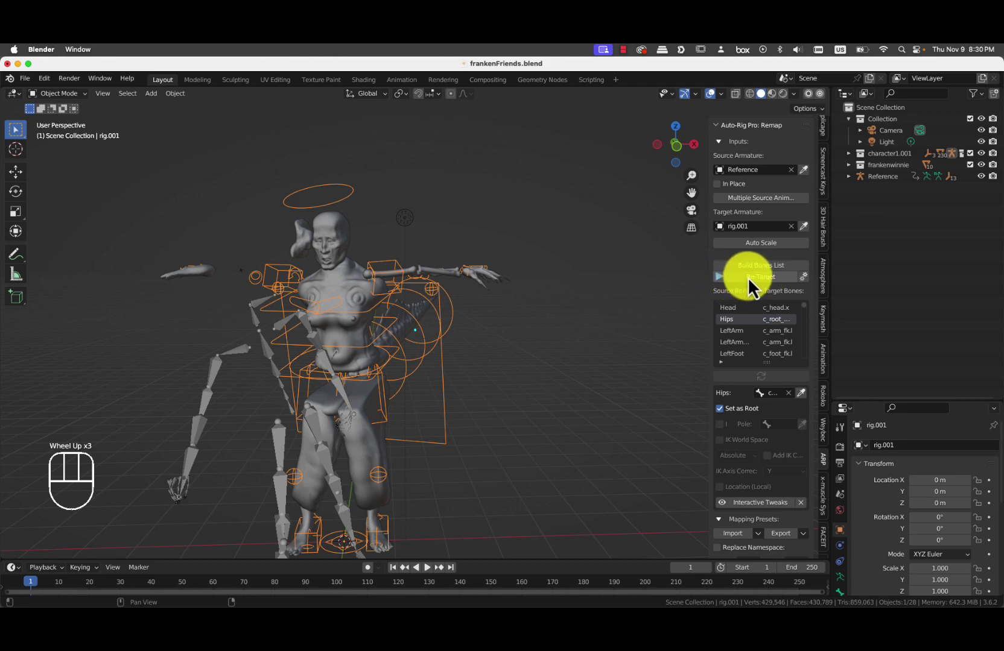
Re-Target the mocap motion onto the creature rig and frame the creature from the front.
click(749, 285)
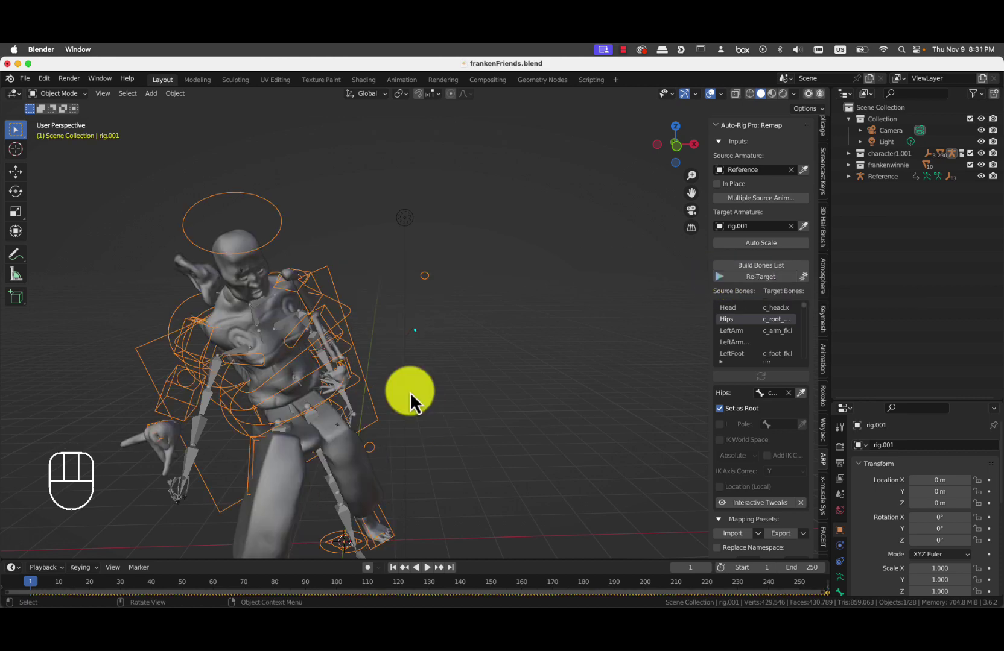
drag(485, 373, 543, 304)
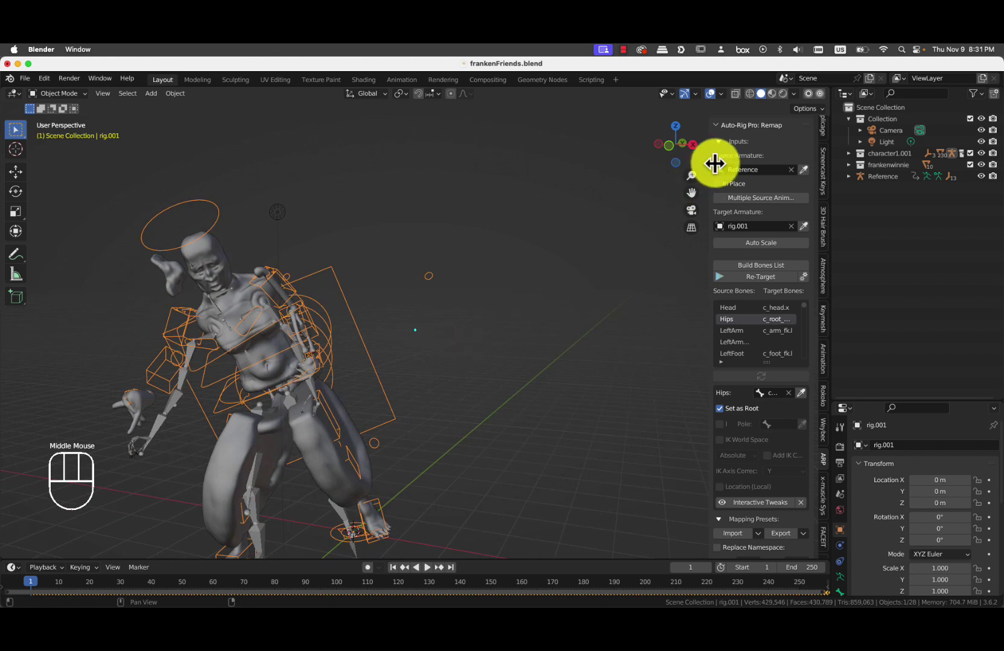
click(723, 105)
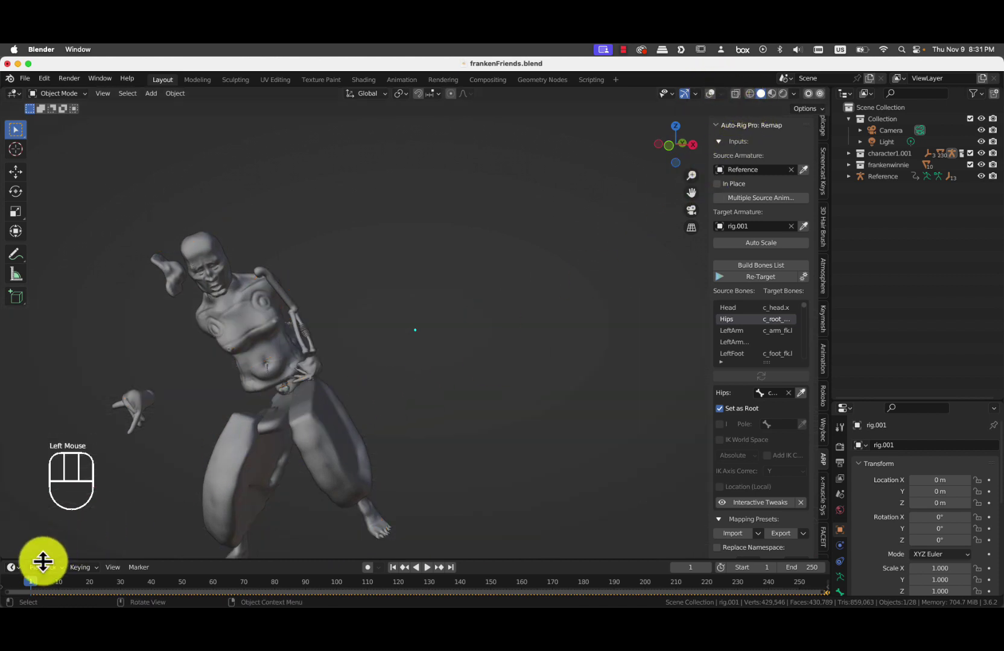
drag(53, 592, 402, 415)
drag(388, 390, 455, 384)
middle_click(450, 396)
scroll(down, 3)
Play the retargeted dancing animation on the timeline, watching it loop from different angles.
click(405, 577)
click(438, 579)
middle_click(453, 435)
scroll(up, 3)
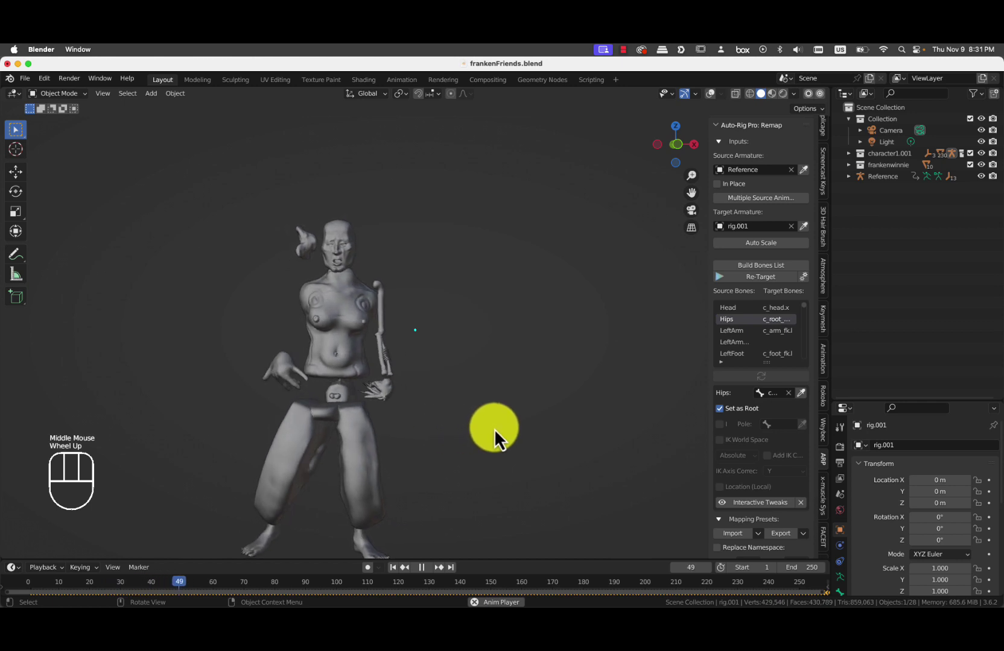
scroll(down, 3)
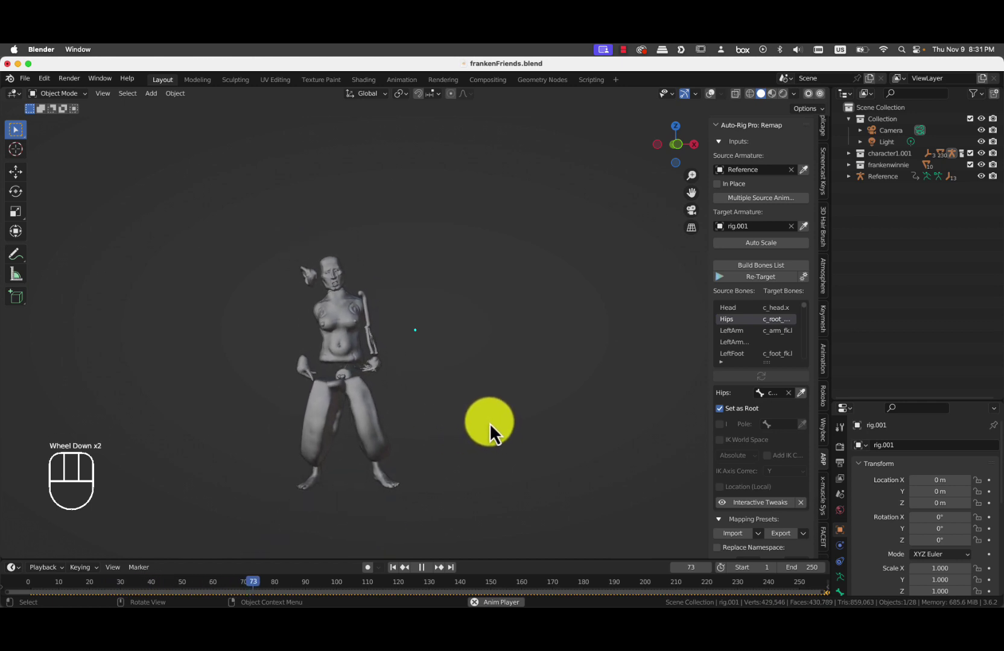